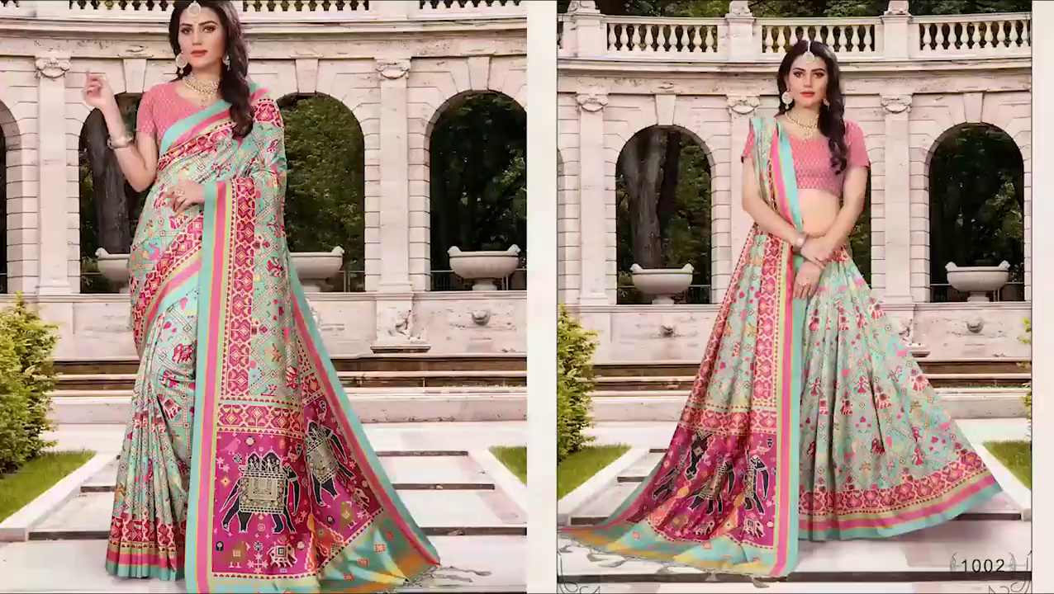
- Pick the reference picture 24010-500x500.jpg and bring up its Open with options for Photos
left_click(486, 335)
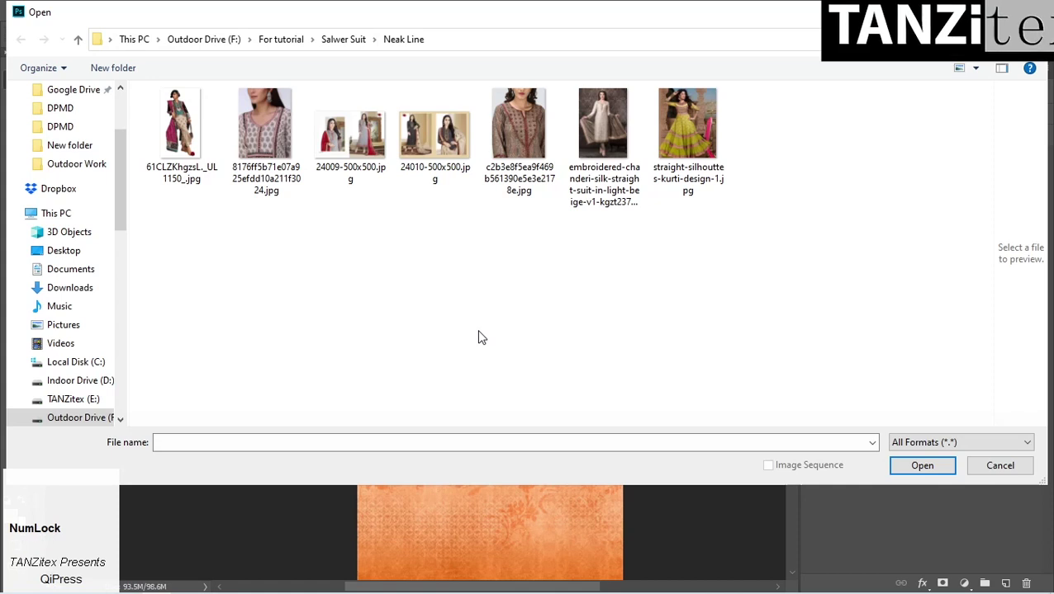
right_click(258, 146)
- View the neckline reference photos in Windows Photos, step to the next one, then close the viewer
left_click(309, 148)
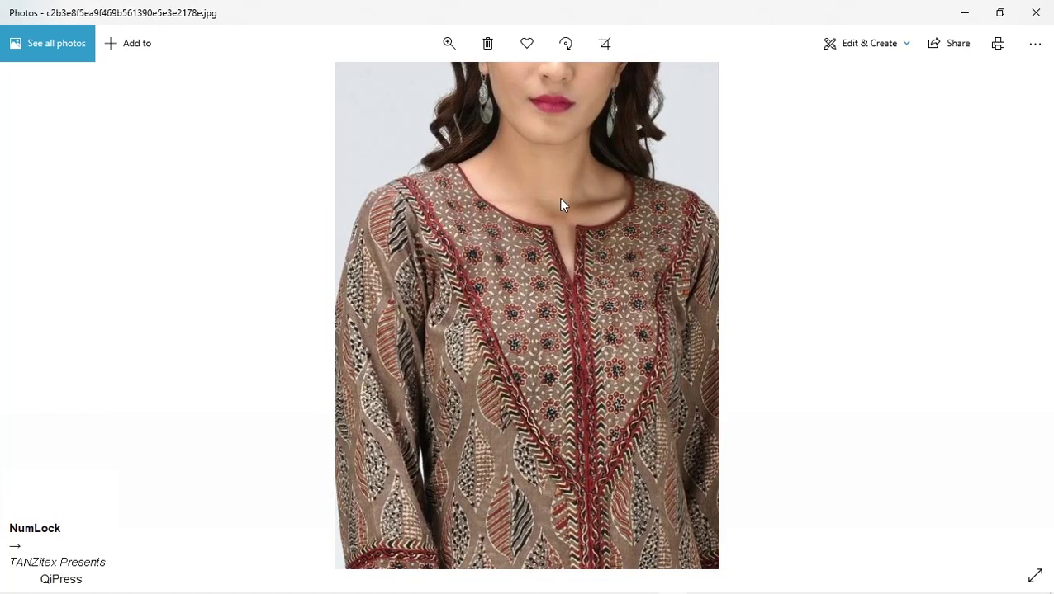
key("Right")
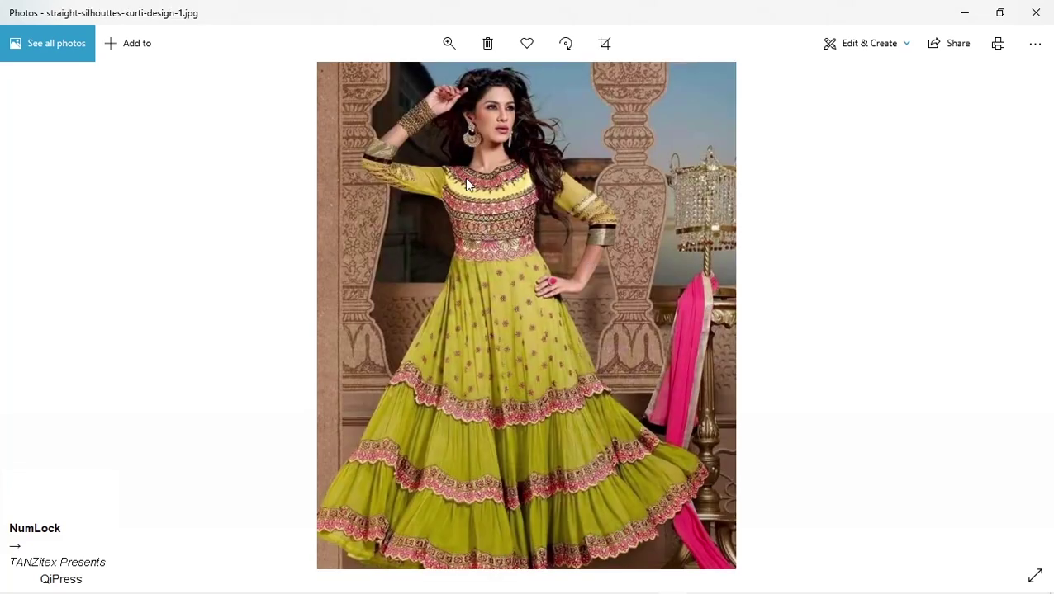
double_click(1048, 21)
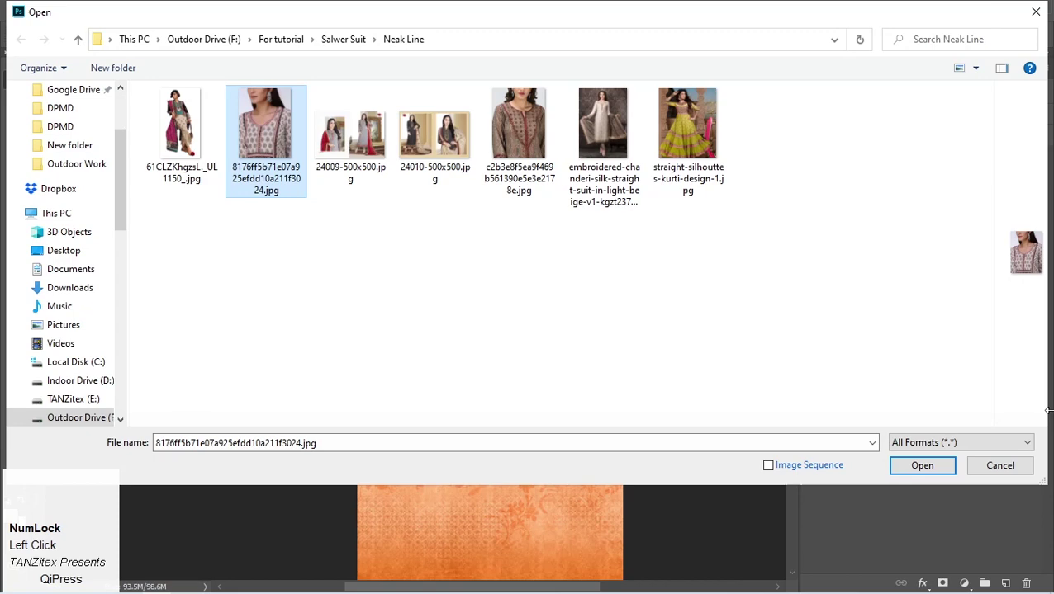
- Dismiss the Open dialog and zoom in on the top of the orange floral canvas
left_click(1040, 469)
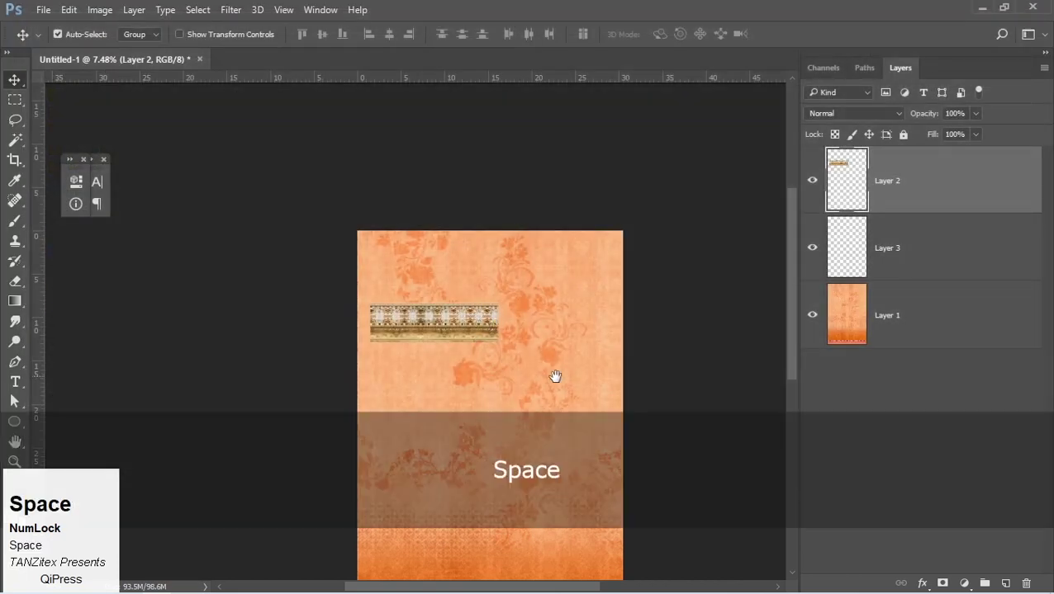
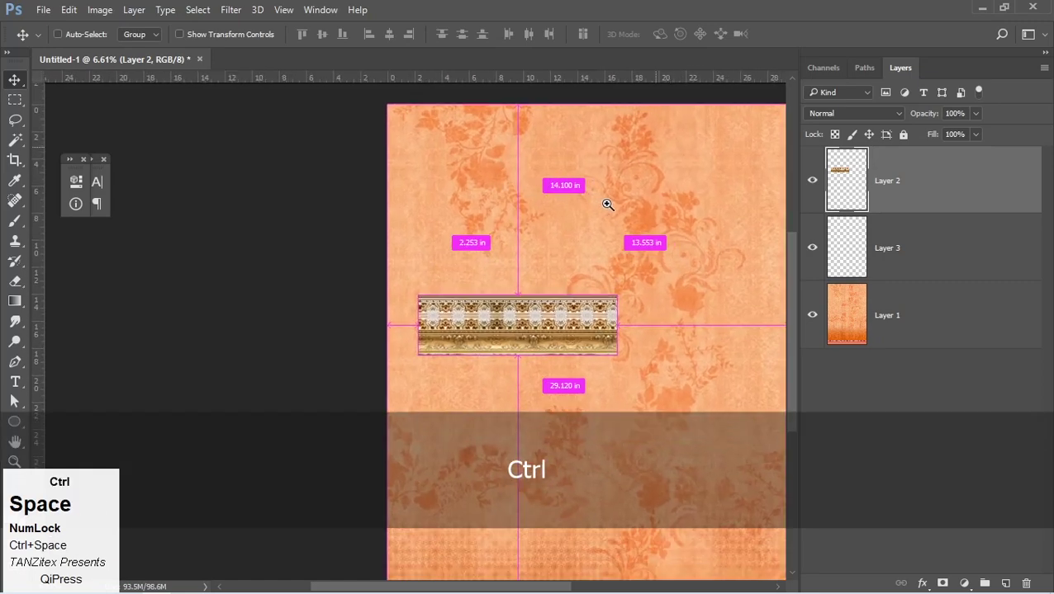
key("ctrl+space")
left_click(614, 366)
key("space")
left_click(562, 363)
key("space")
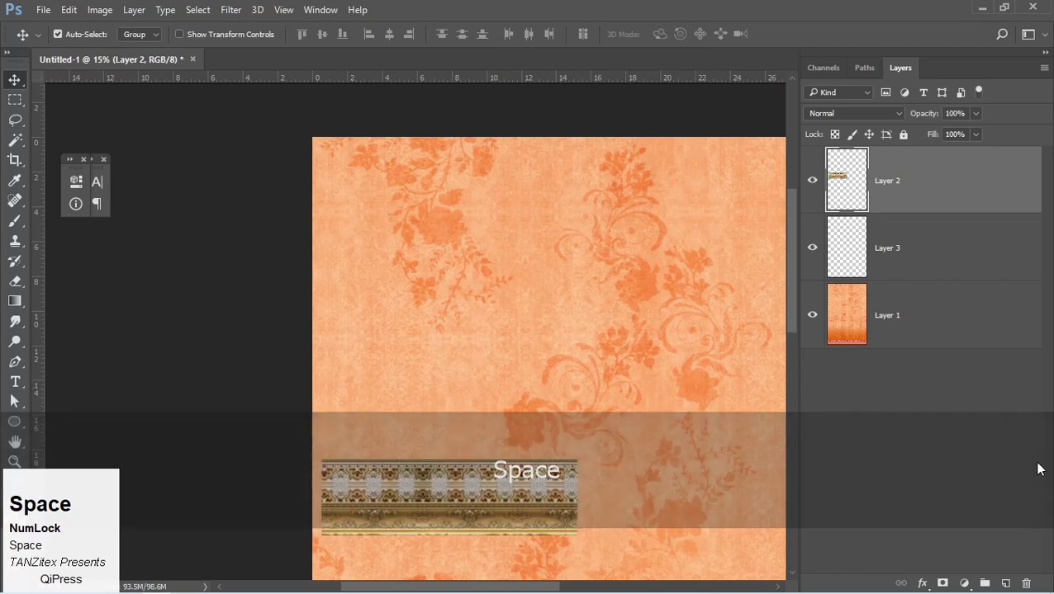
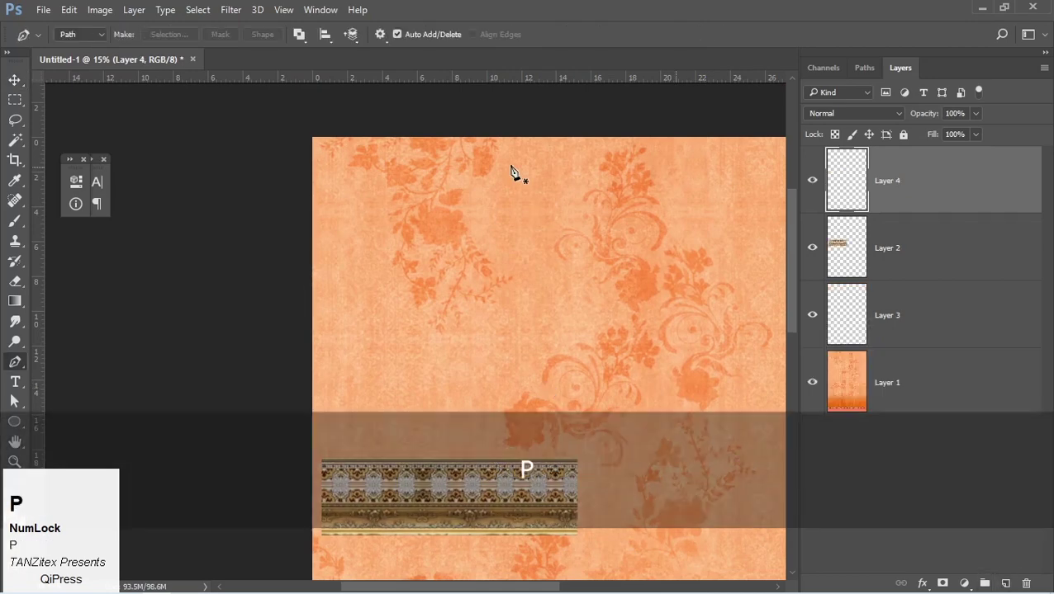
- Place a point near the top edge and remove the unwanted anchor from the curve
left_click(488, 139)
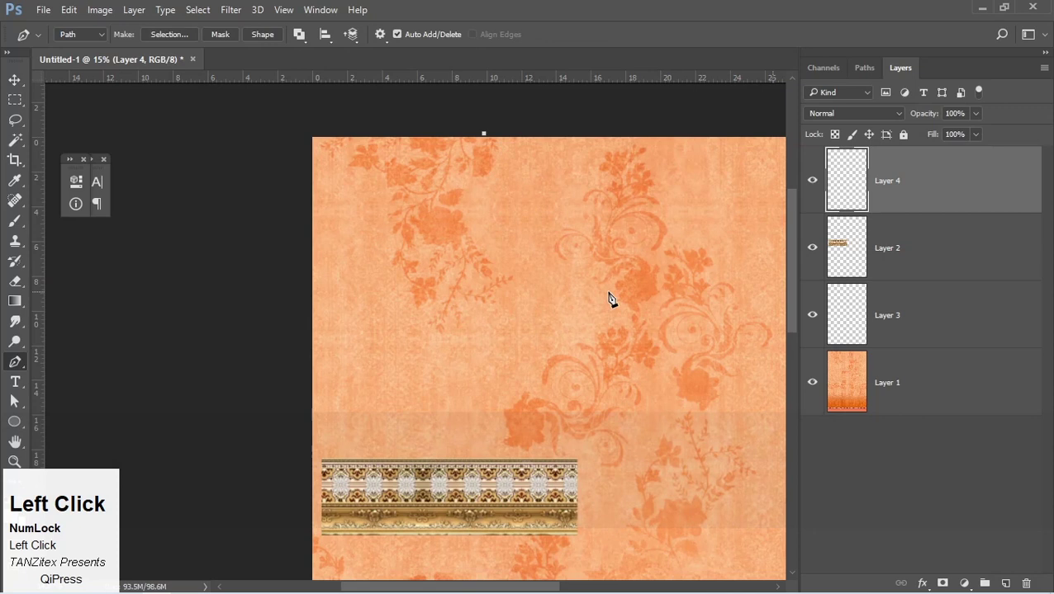
key("Delete")
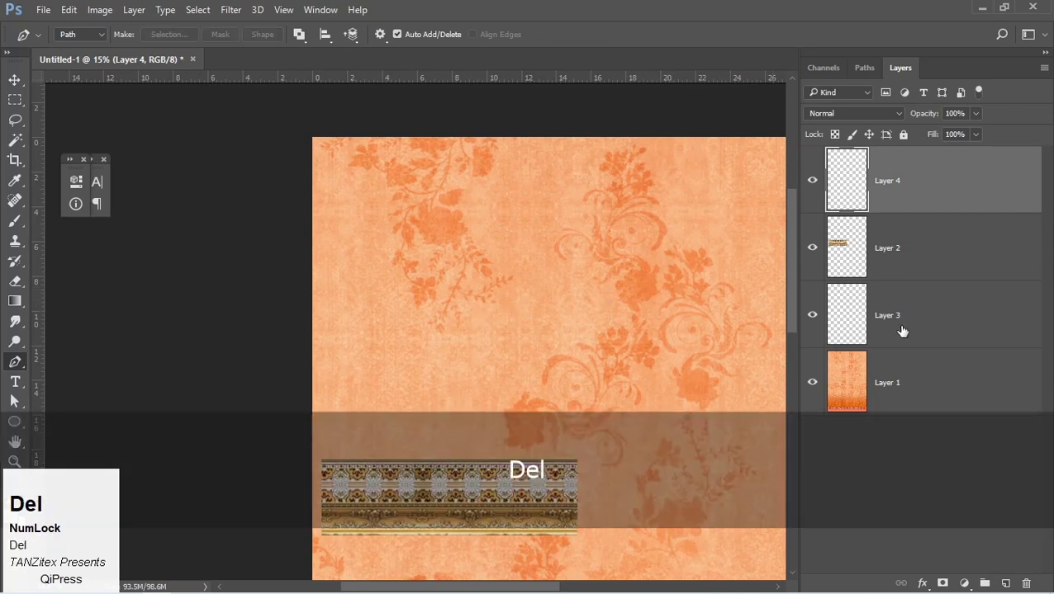
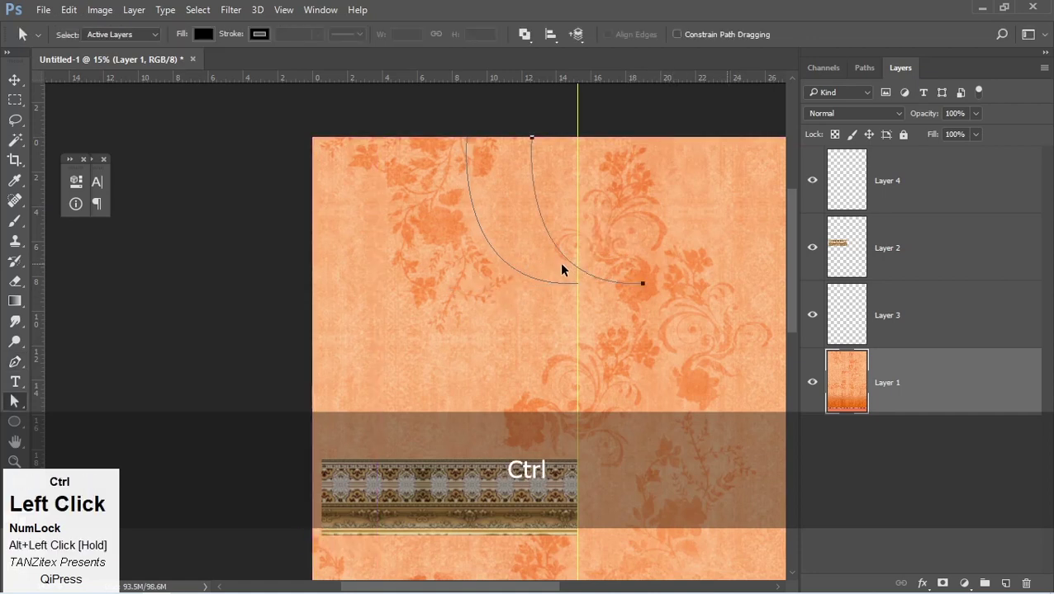
- Transform the curved path into a symmetric U neckline, then undo and clear it
key("ctrl+t")
right_click(564, 269)
left_click_drag(622, 501, 630, 256)
left_click(602, 250)
key("Return")
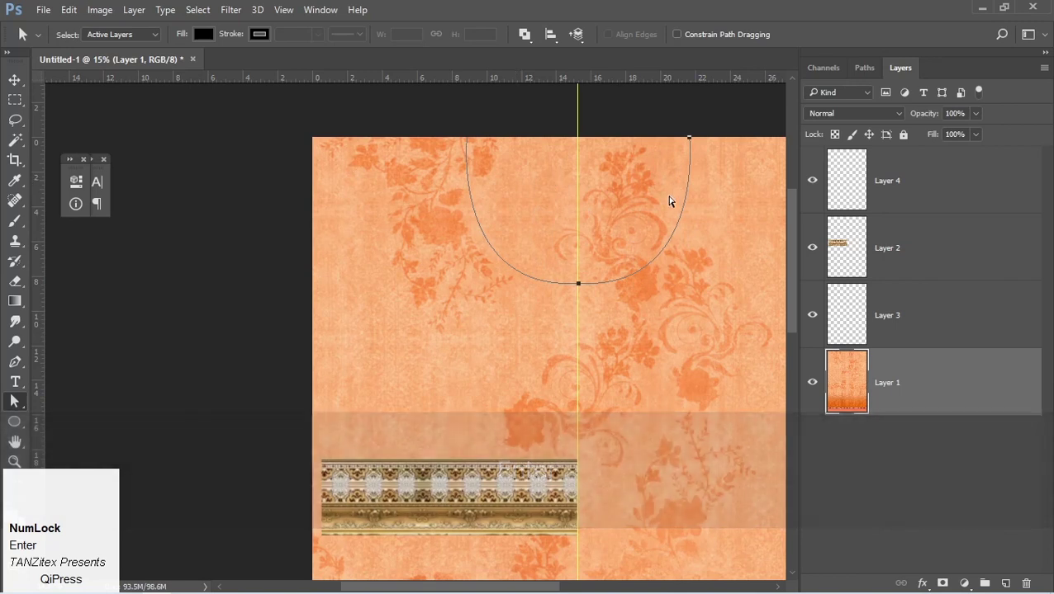
key("ctrl+alt+z")
key("Delete")
- Redraw a smooth half-neckline path from the top edge down to the centre guide with the Pen tool
key("p")
left_click(504, 218)
key("Delete")
left_click_drag(461, 131, 519, 311)
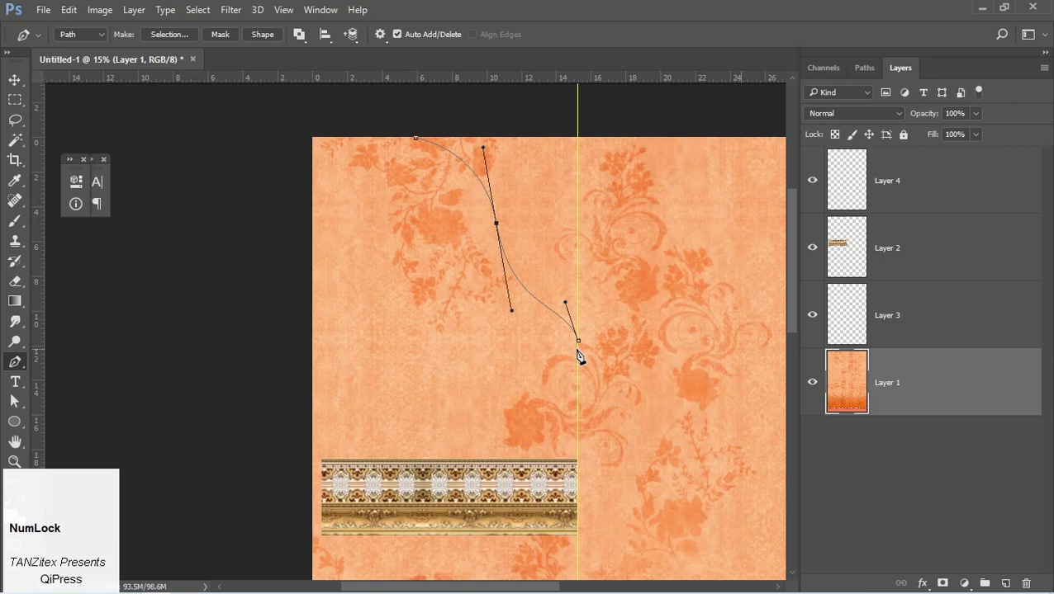
key("Delete")
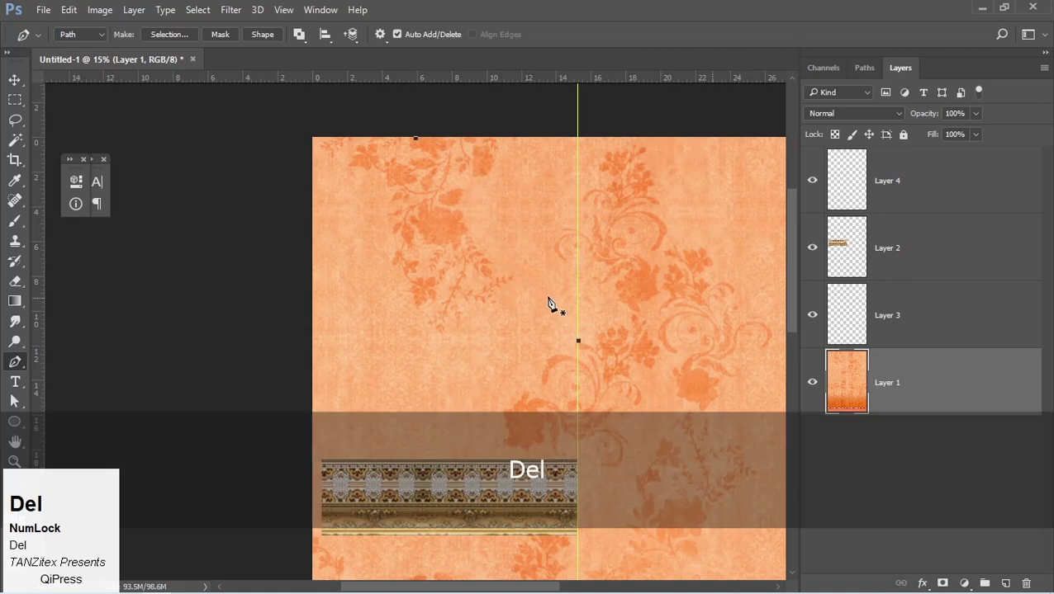
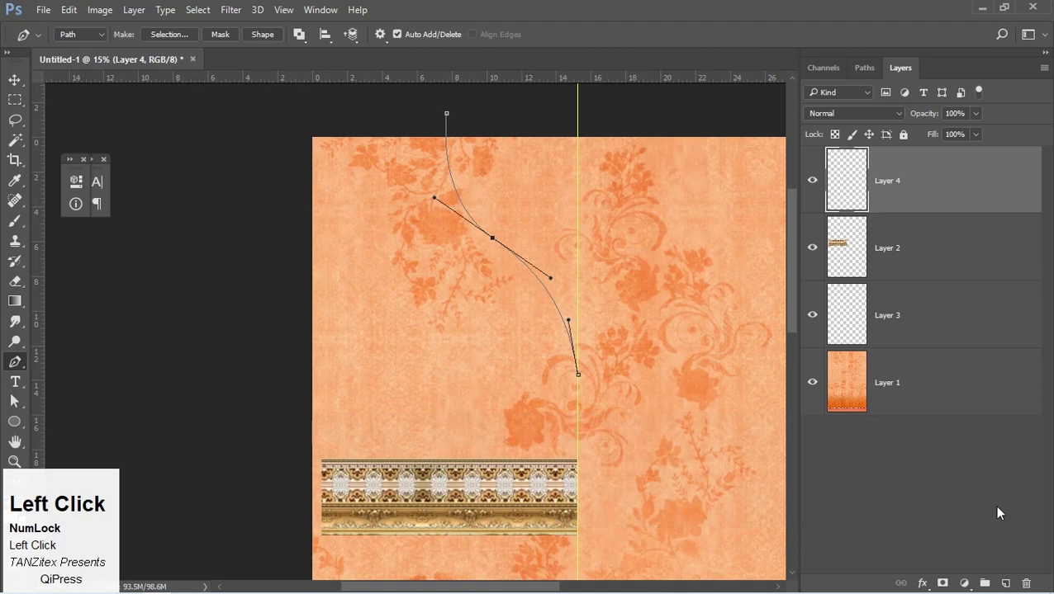
- Add a new empty Layer 5 above the stack and zoom in on the neckline curve
key("F2")
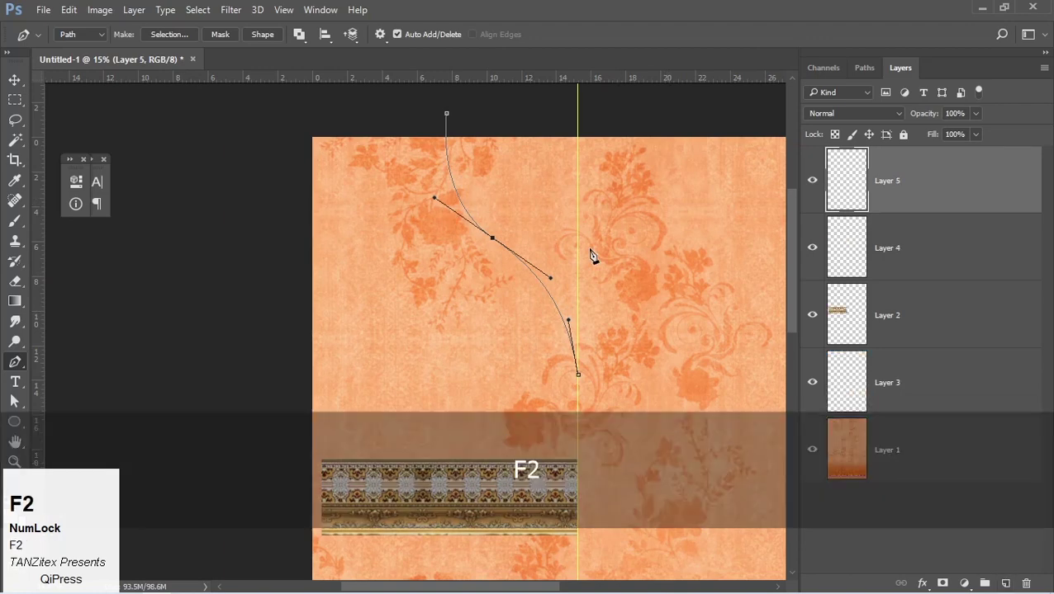
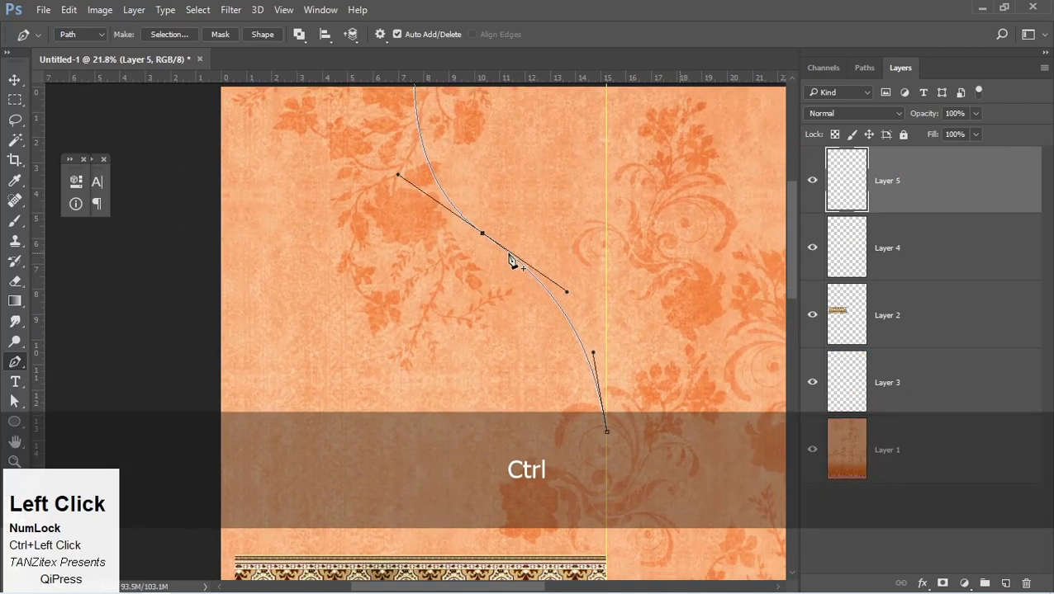
key("ctrl+alt+z")
- Mirror the half curve into a symmetric neckline and stroke the path in white on Layer 5
right_click(510, 254)
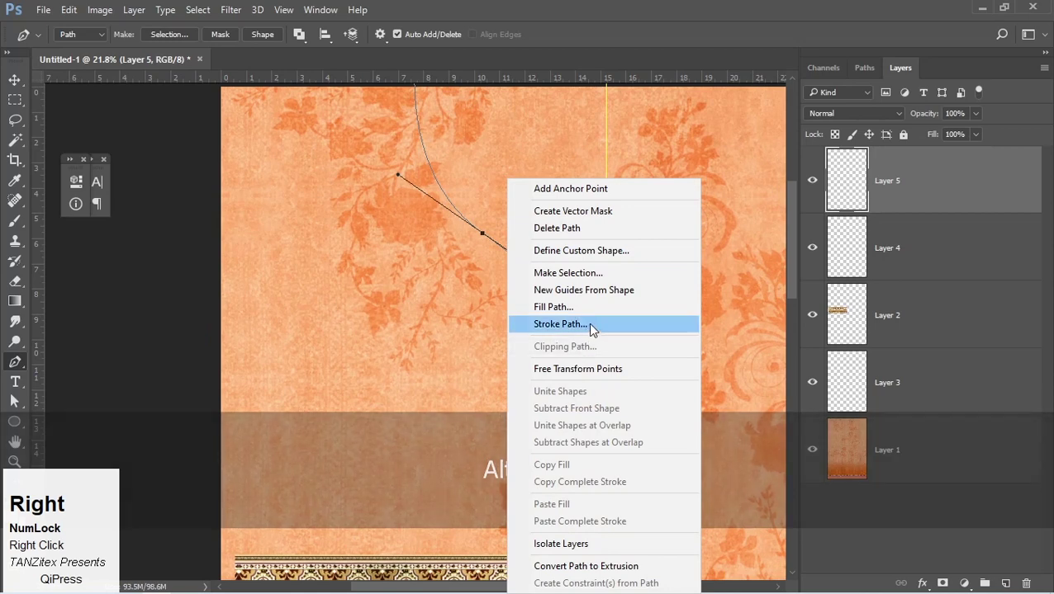
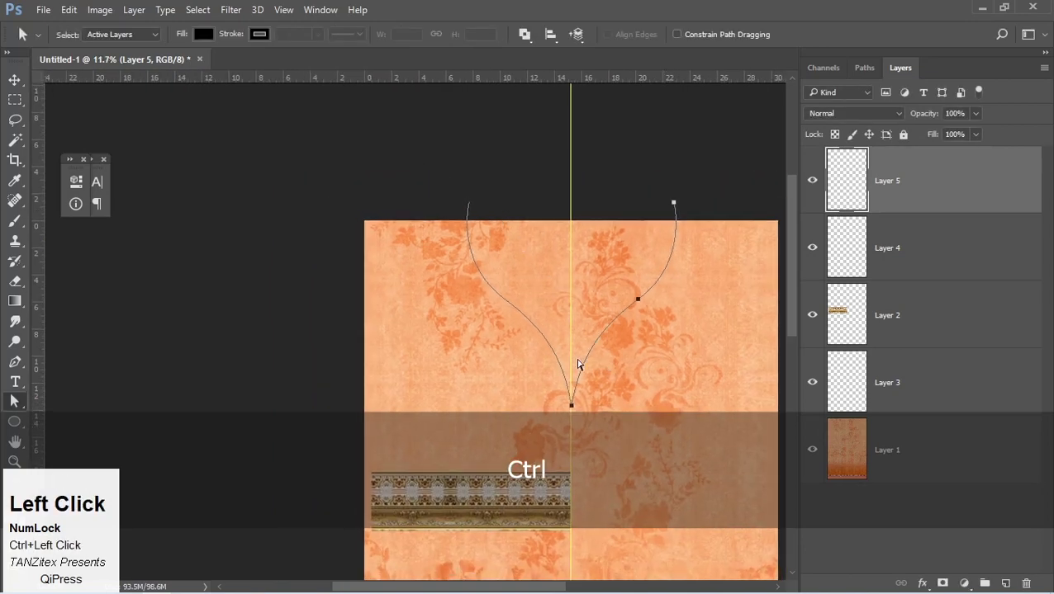
key("space")
left_click_drag(23, 34, 23, 34)
key("space")
left_click(23, 34)
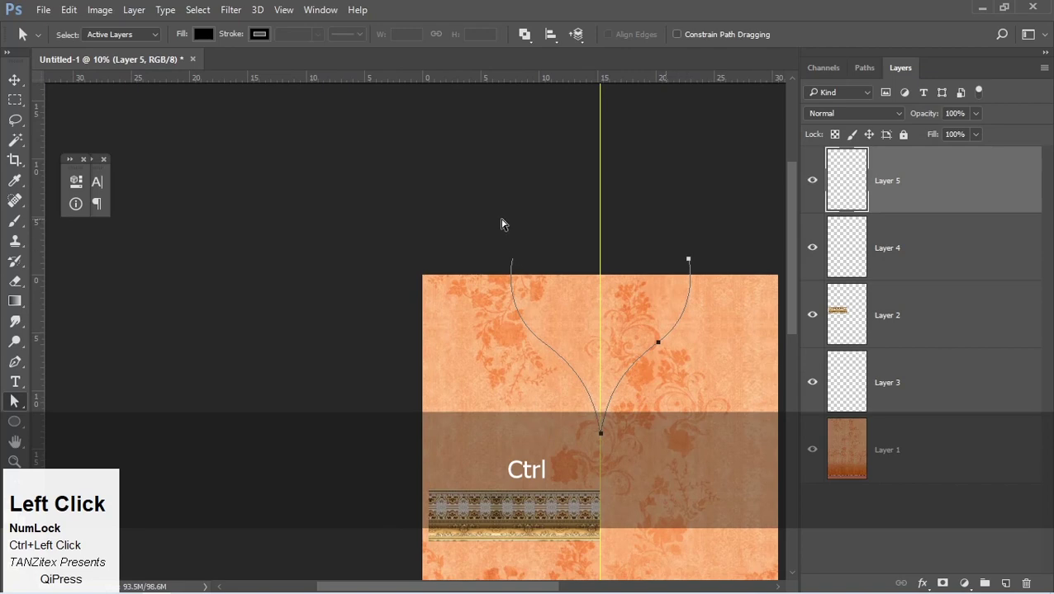
key("F2")
key("Return")
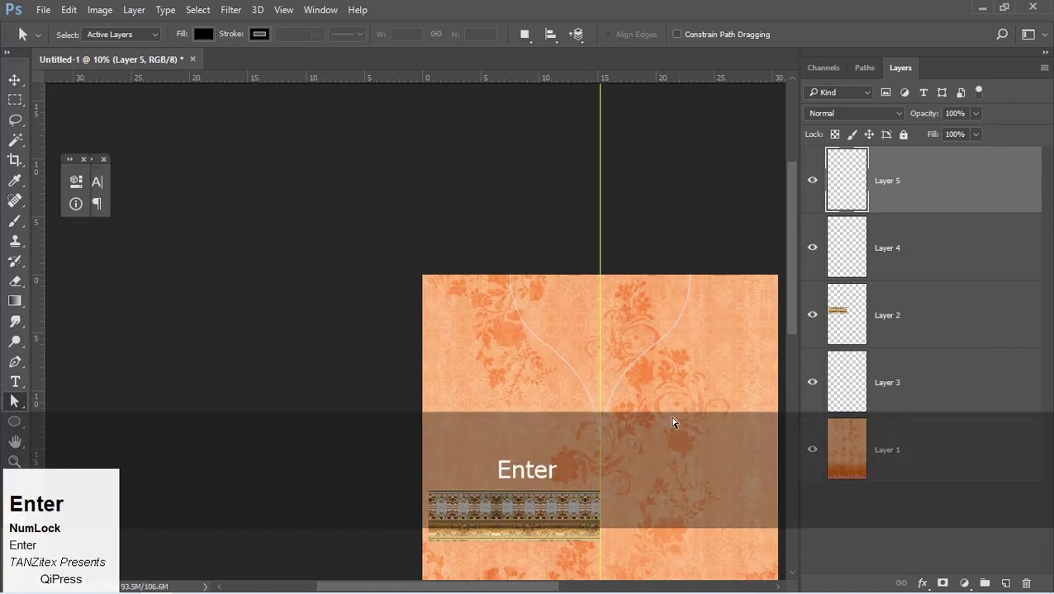
key("space")
- Draw a straight vertical path from the top edge downward just left of the centre guide
left_click(23, 34)
key("p")
left_click(532, 160)
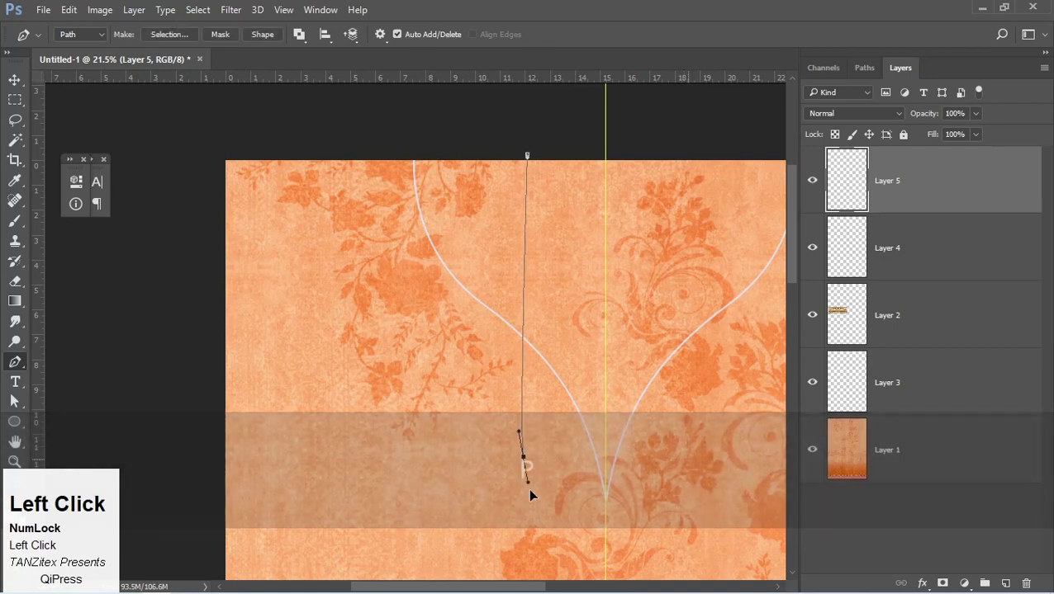
key("space")
left_click(526, 535)
key("space")
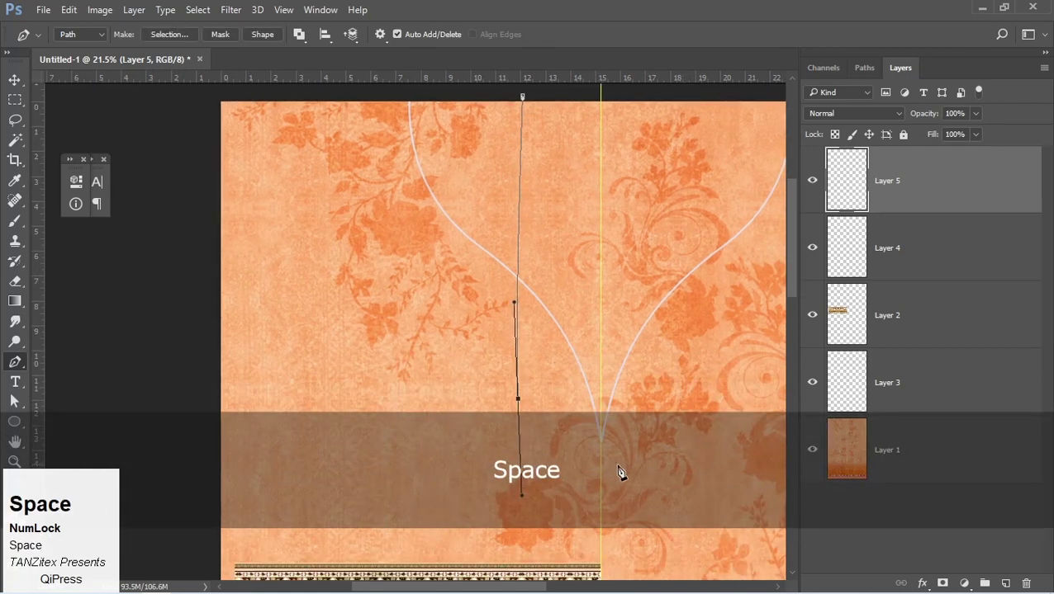
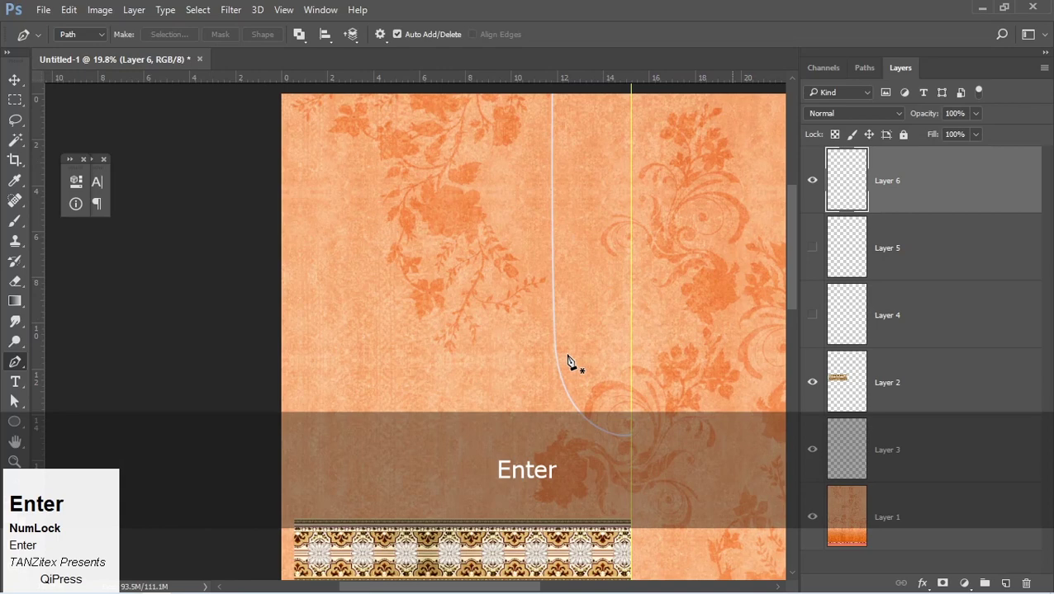
- Duplicate the vertical line layer, flip the copy horizontally across the guide and merge it down
key("ctrl+j")
key("ctrl+a")
key("alt+e")
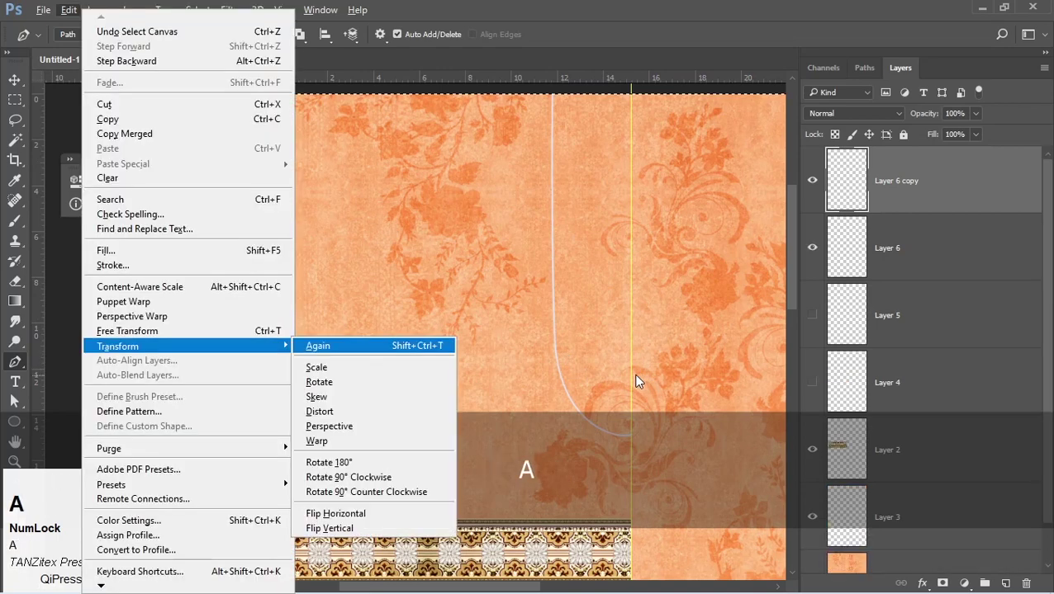
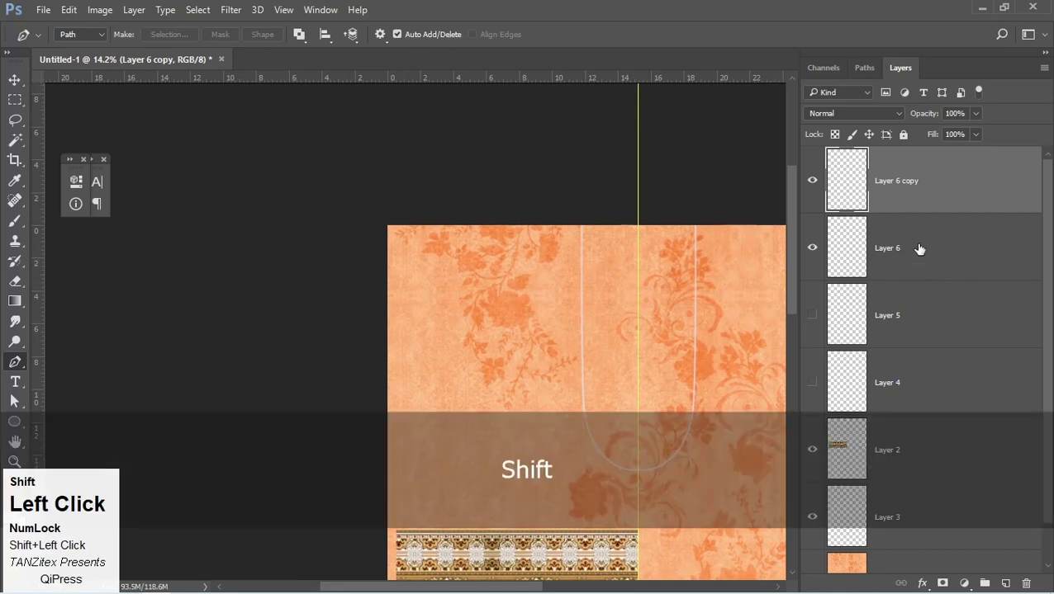
key("ctrl+e")
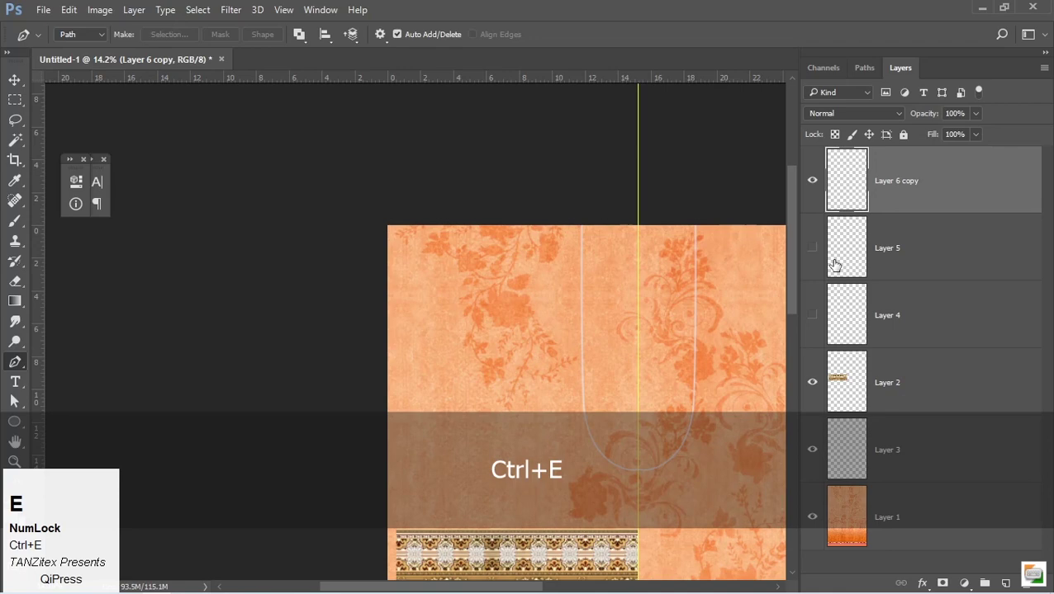
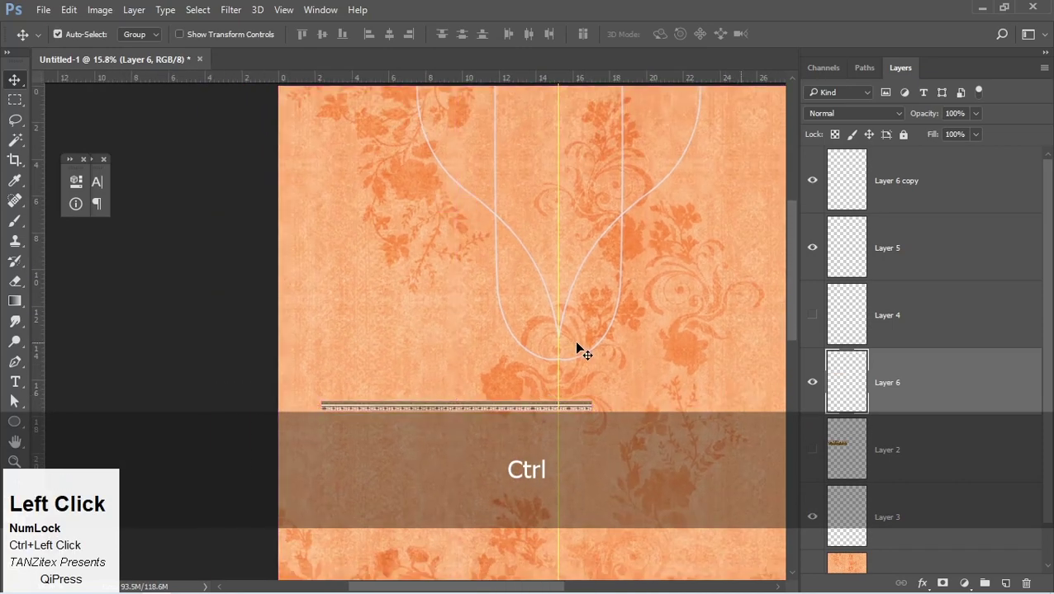
- Switch to moving layers and paste the lace border strip into the document over the left curve
key("space")
left_click(502, 309)
key("space")
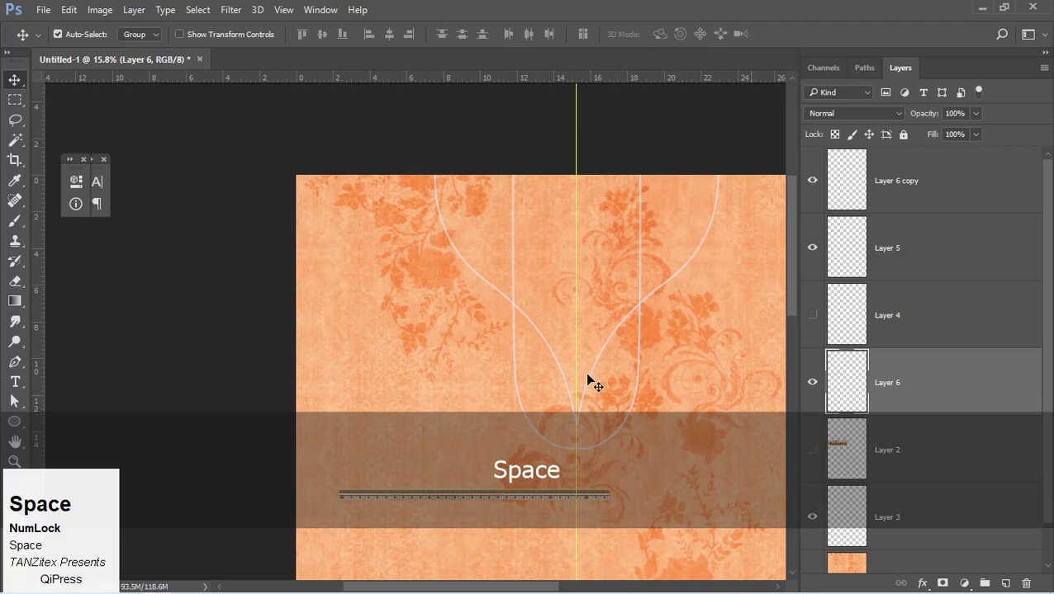
key("space")
left_click(476, 445)
key("space")
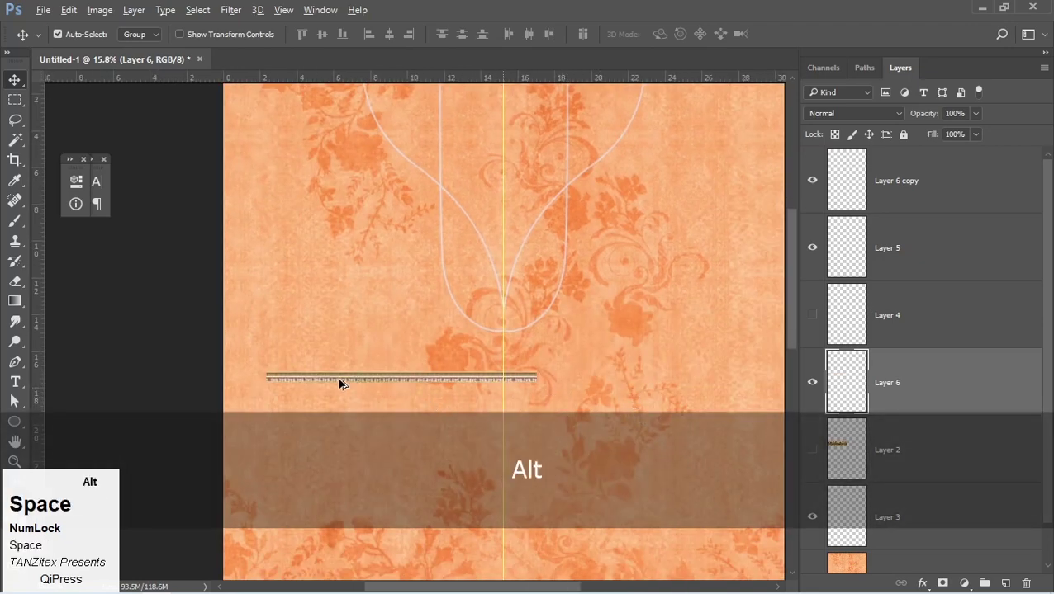
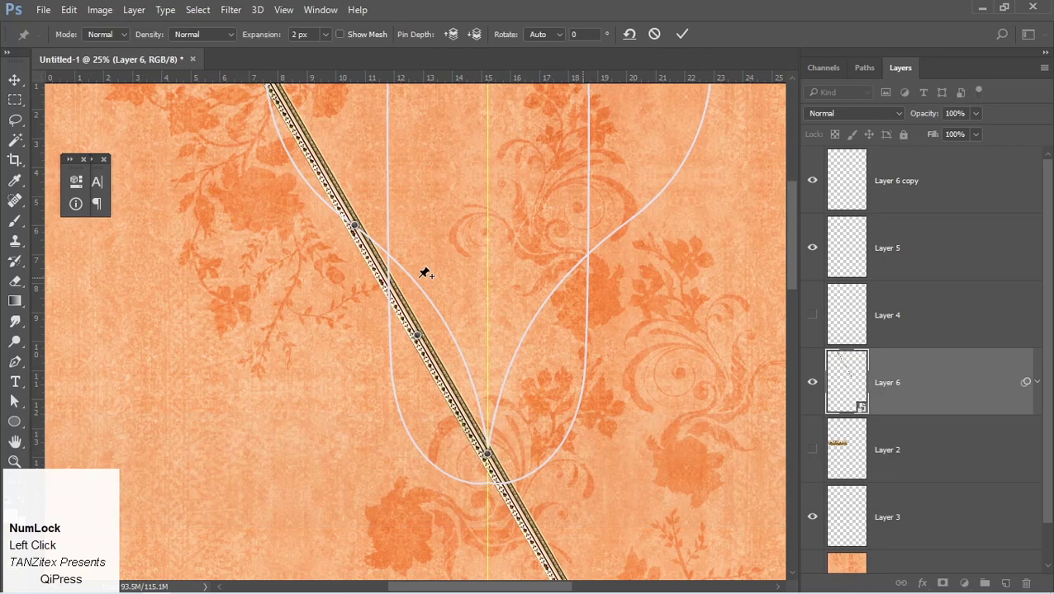
- Hide the copied vertical placket line and commit the lace strip's puppet warp along the left neckline curve
key("Return")
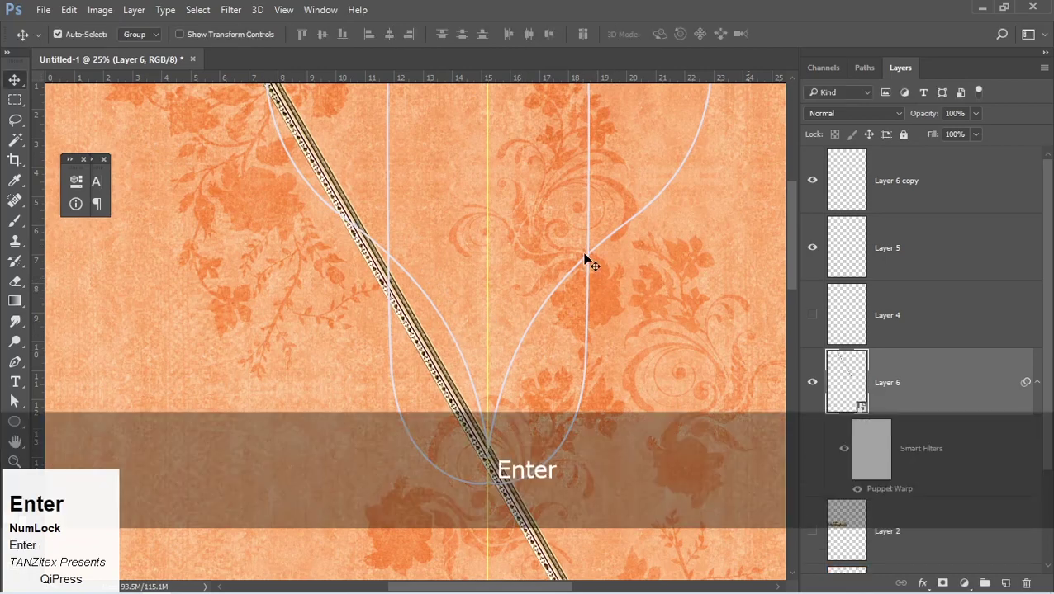
left_click(592, 241)
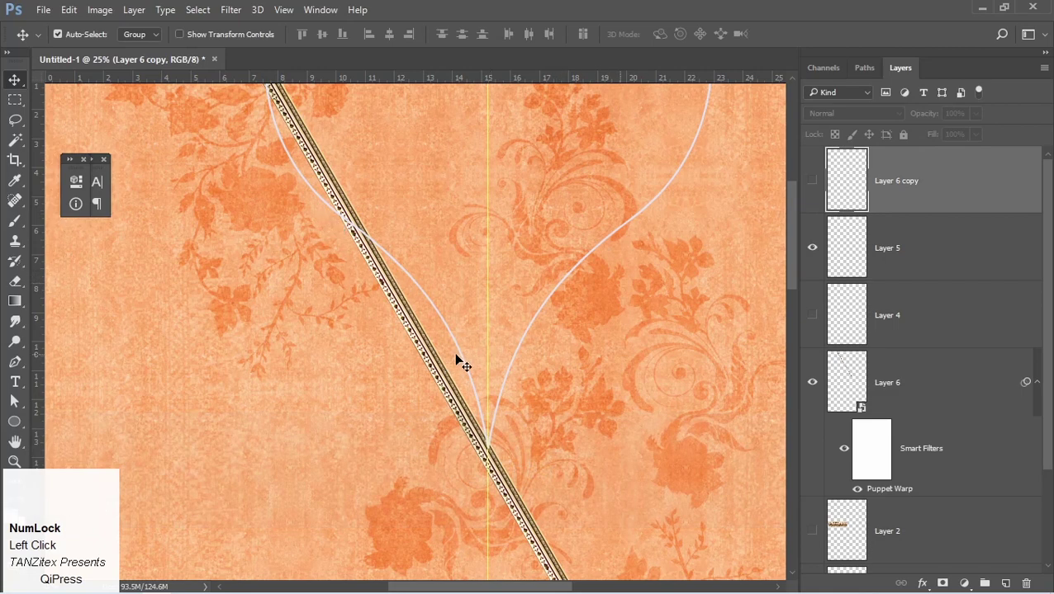
key("space")
left_click(468, 414)
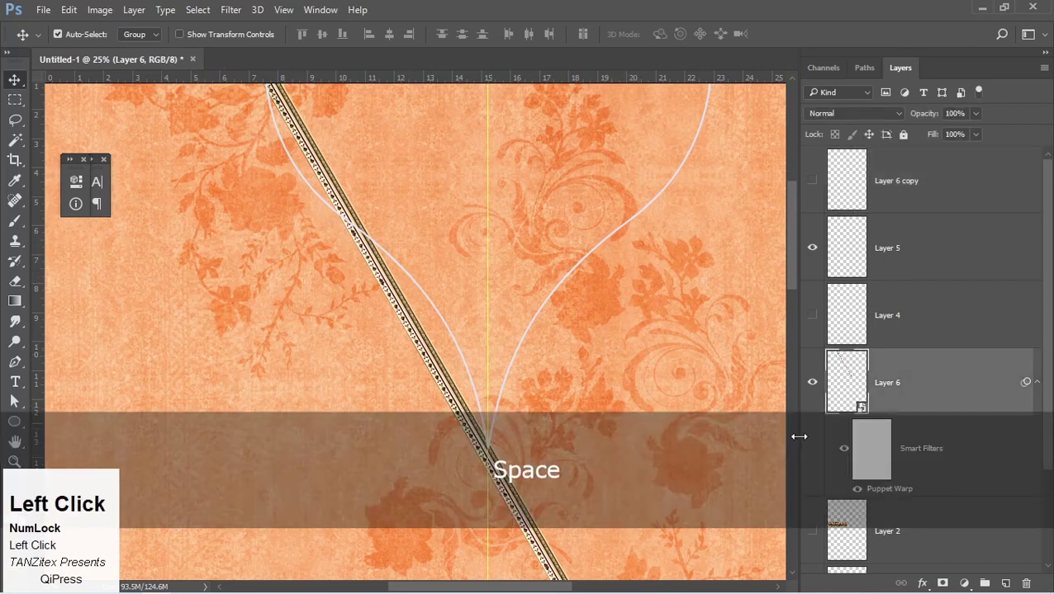
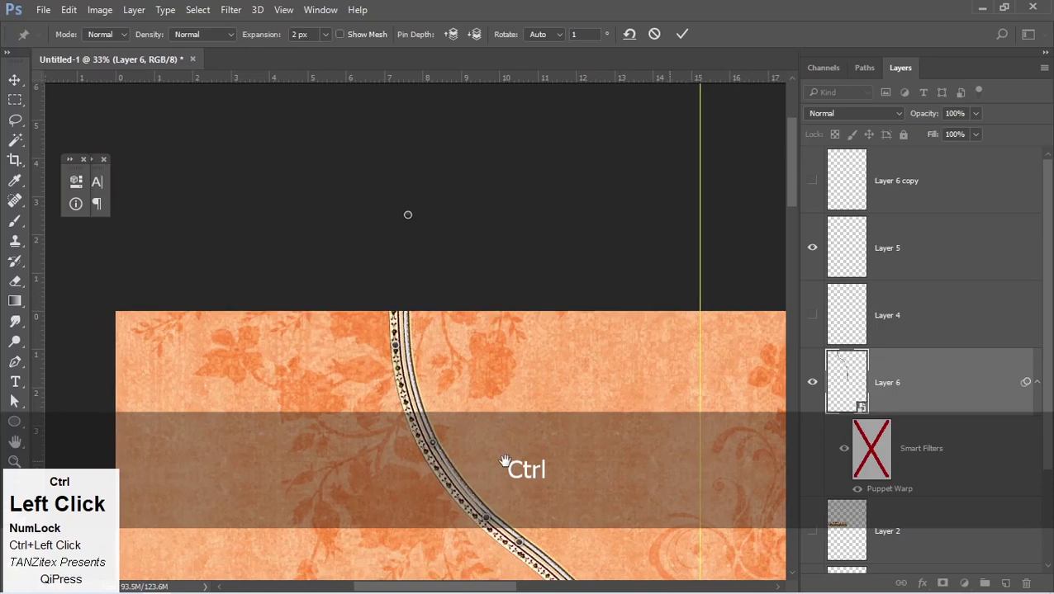
key("'")
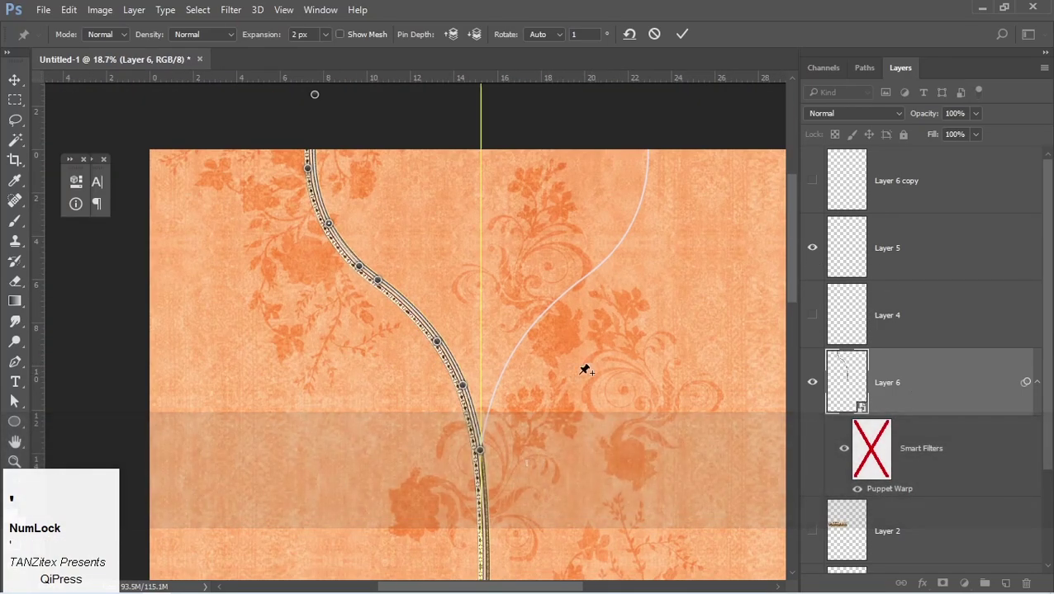
key("Return")
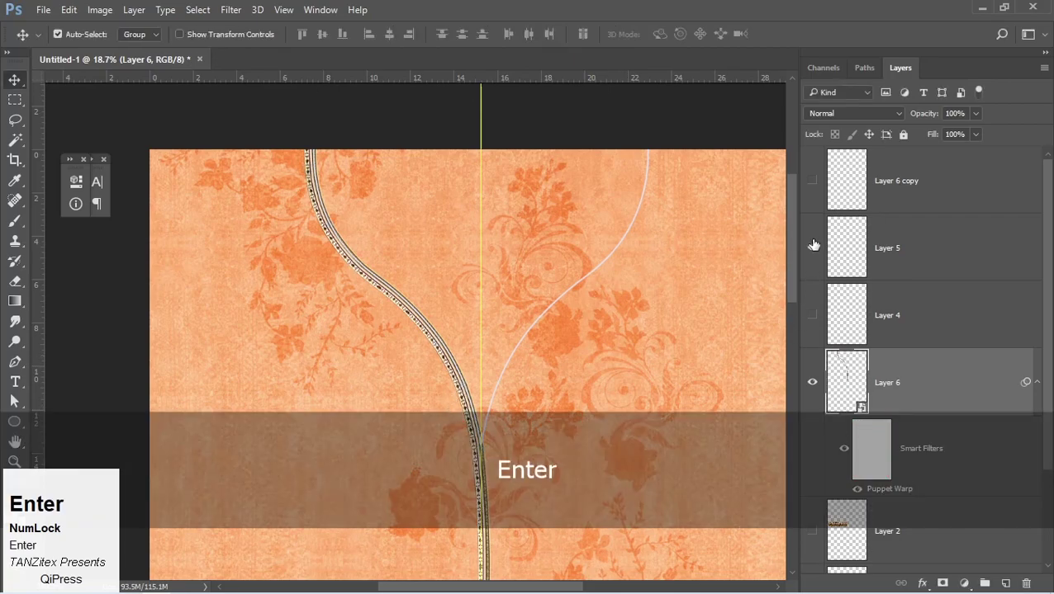
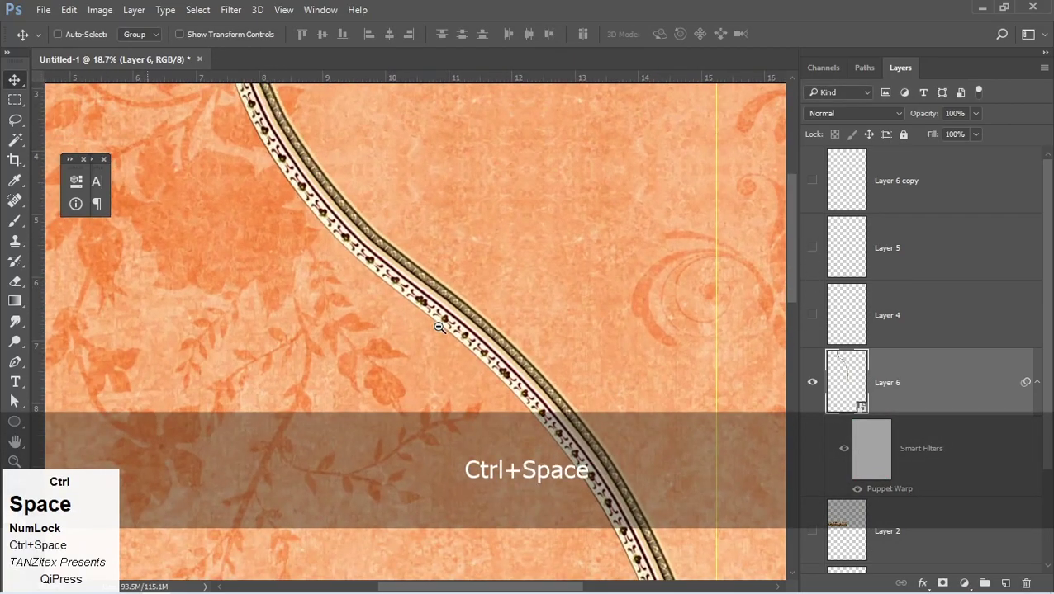
- Zoom in on the warped lace strip at the neckline
key("ctrl+space")
left_click(346, 209)
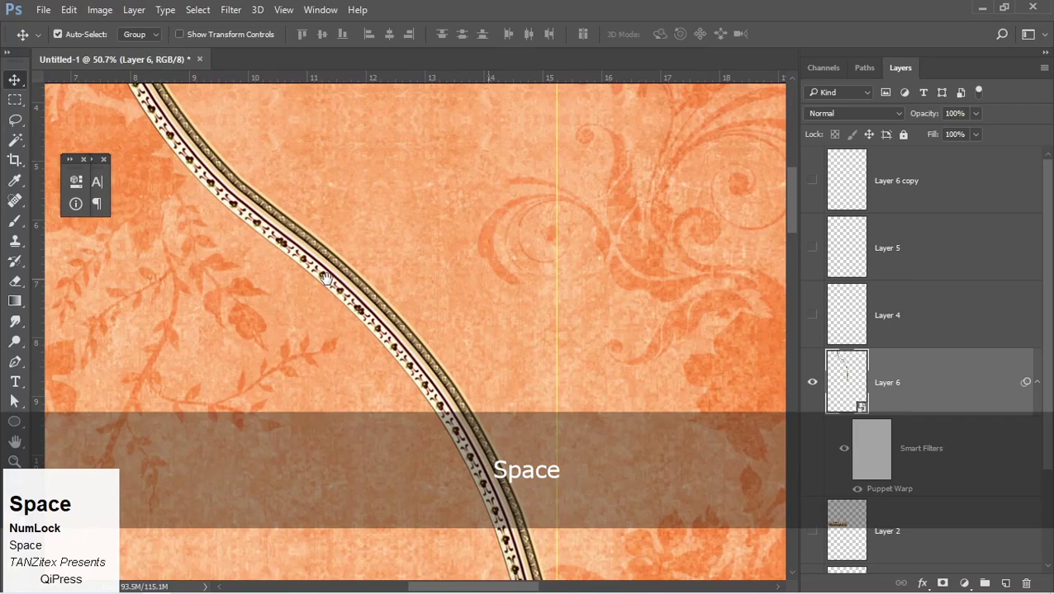
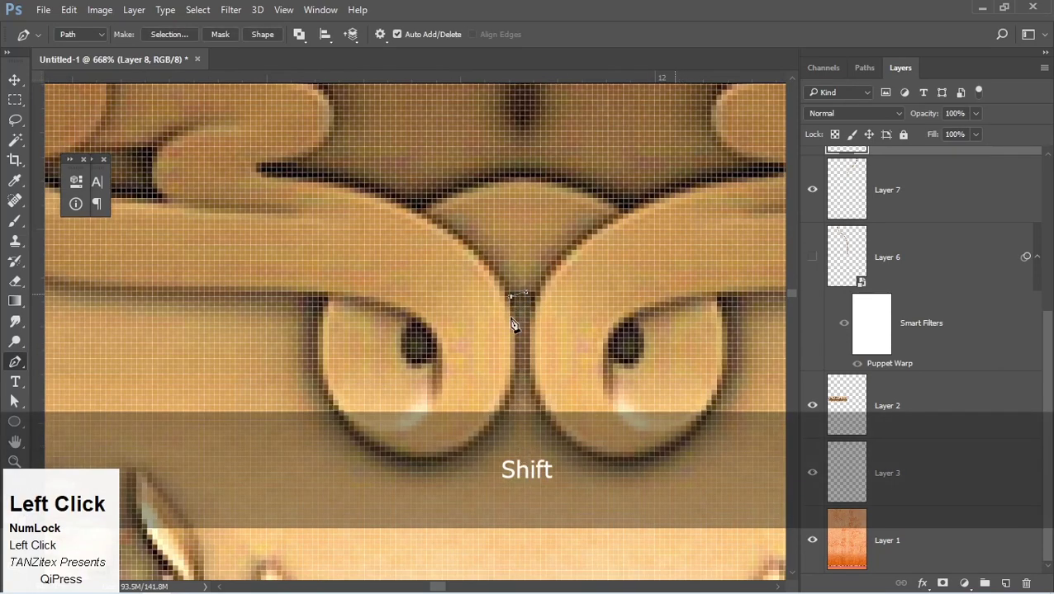
- Trace a pen path with curved anchors along the lace border's edge on Layer 8
key("ctrl+alt+z")
left_click_drag(497, 431, 327, 398)
left_click_drag(327, 398, 330, 300)
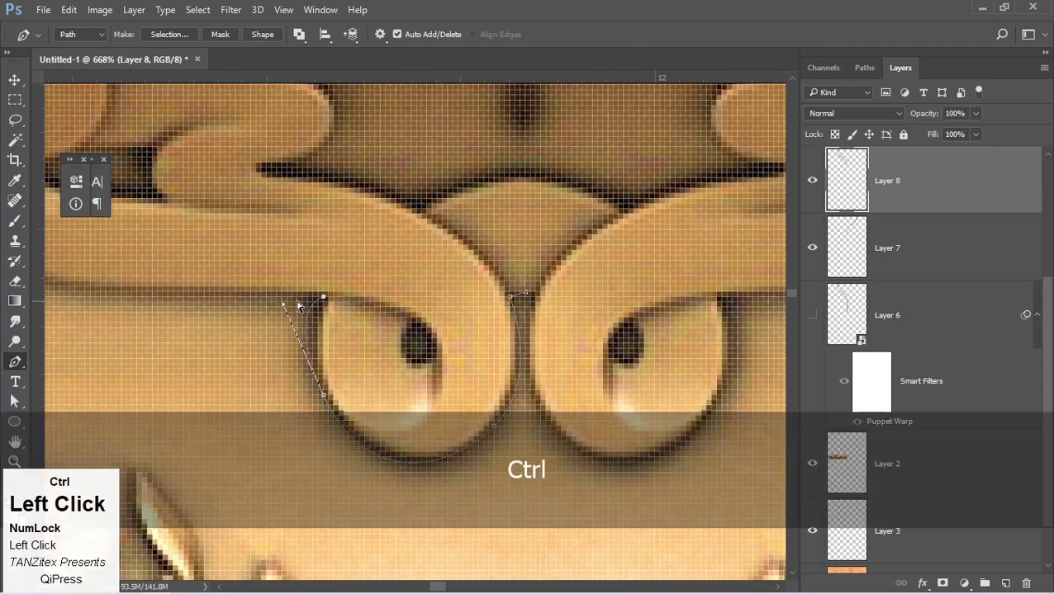
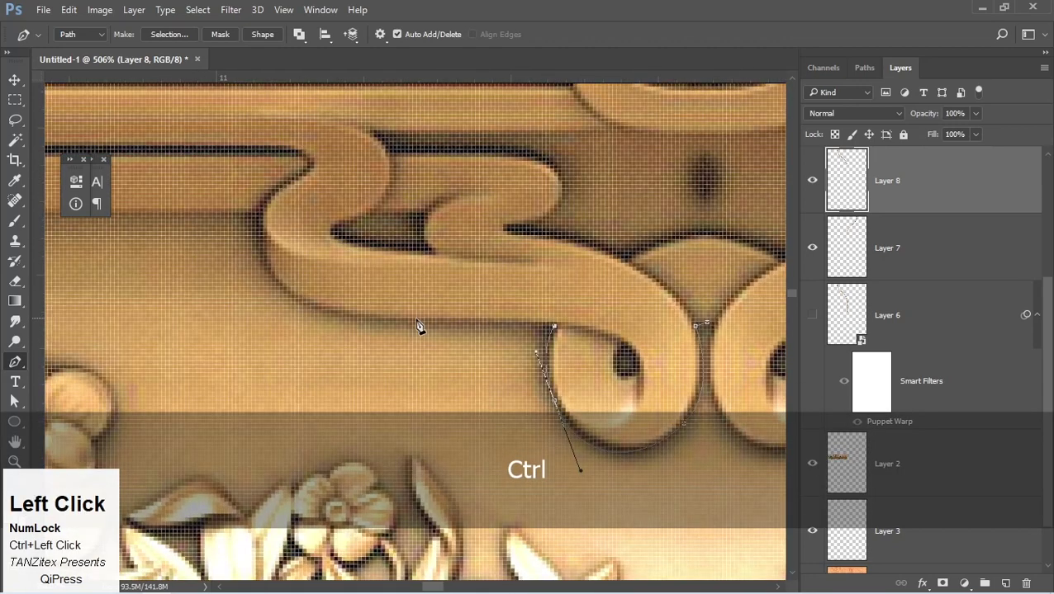
left_click_drag(399, 325, 264, 221)
left_click_drag(264, 222, 134, 220)
key("space")
left_click(238, 270)
key("space")
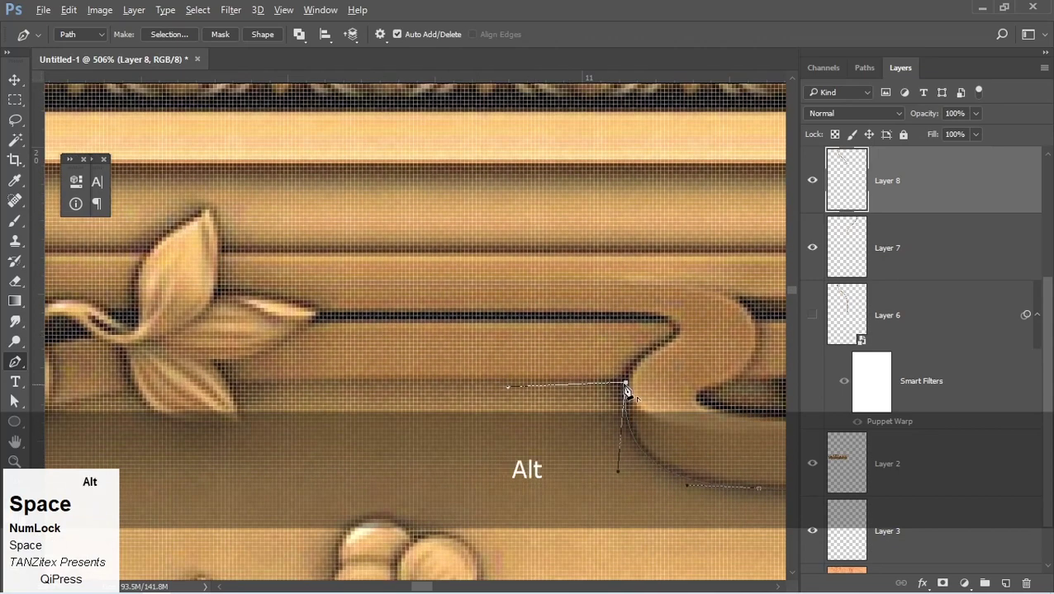
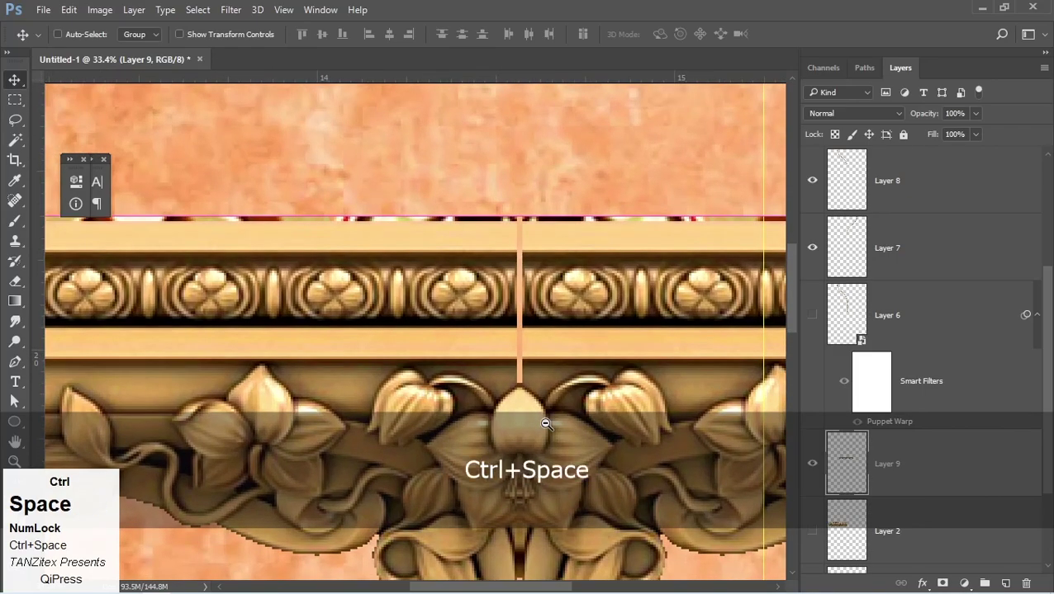
- Zoom in on the canvas around the rosette border strip
key("ctrl+alt+z")
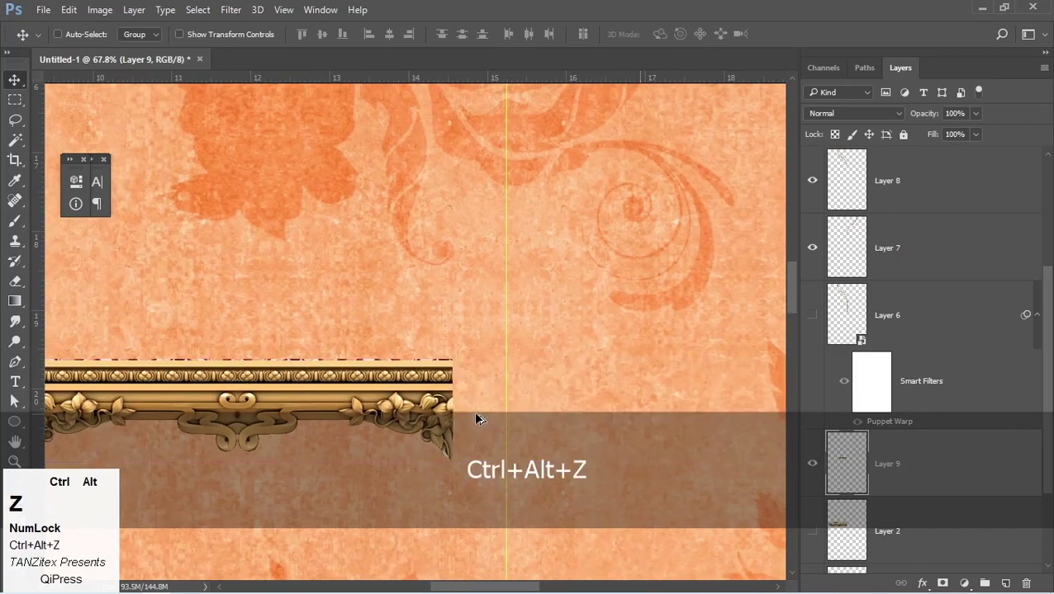
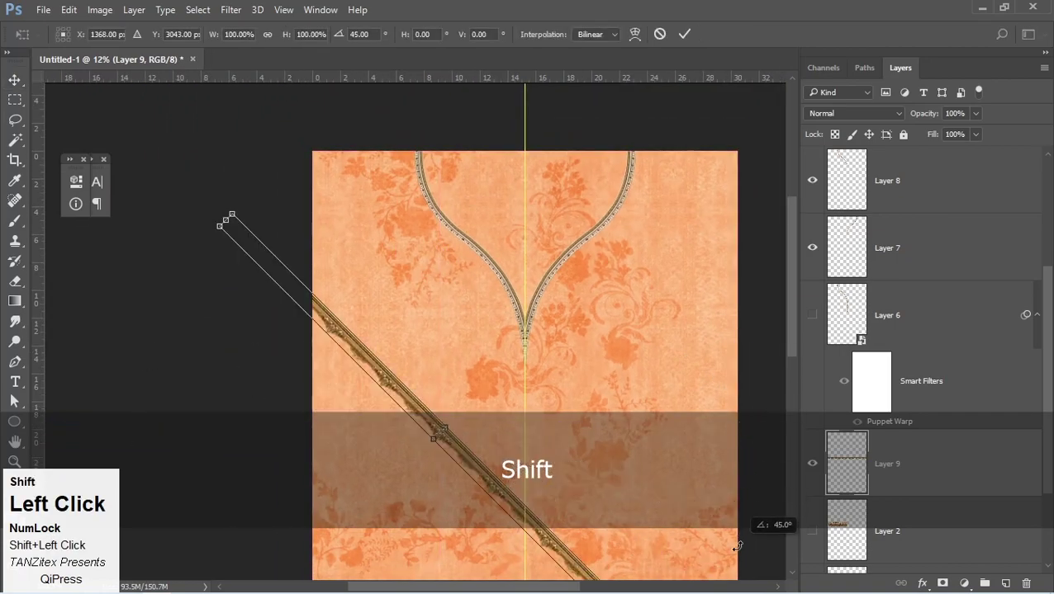
- Move the 45°-rotated strip onto the left side of the V neckline
left_click(474, 458)
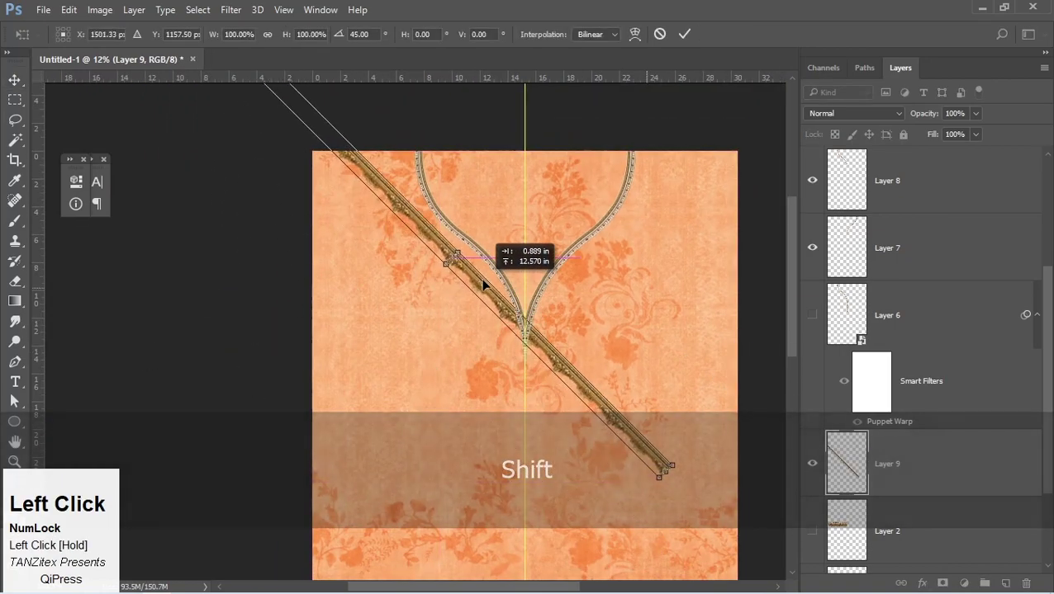
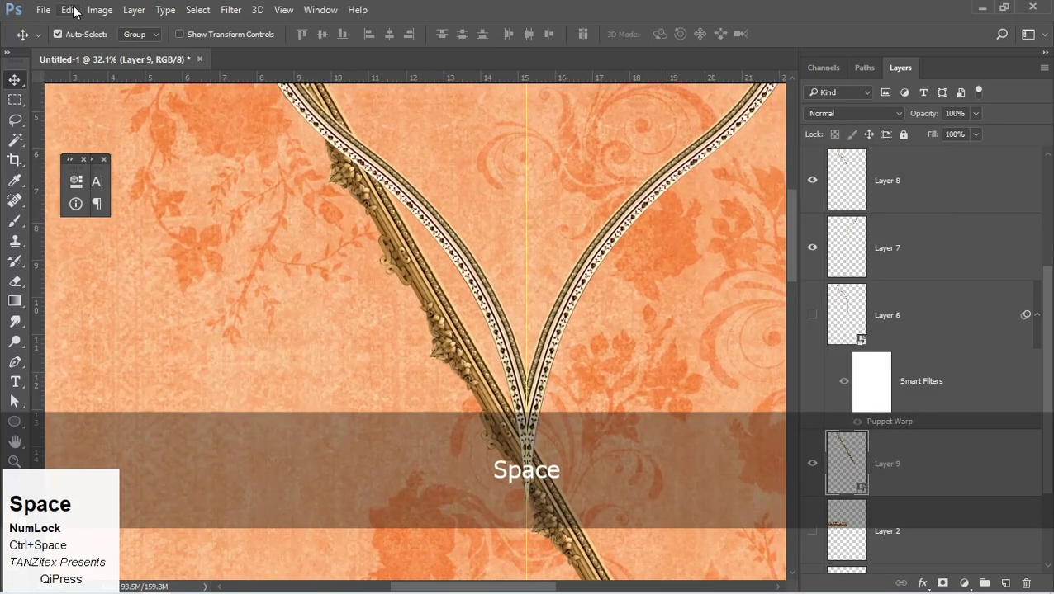
- Start warping Layer 9's strip from the Edit menu commands
key("space")
left_click(69, 11)
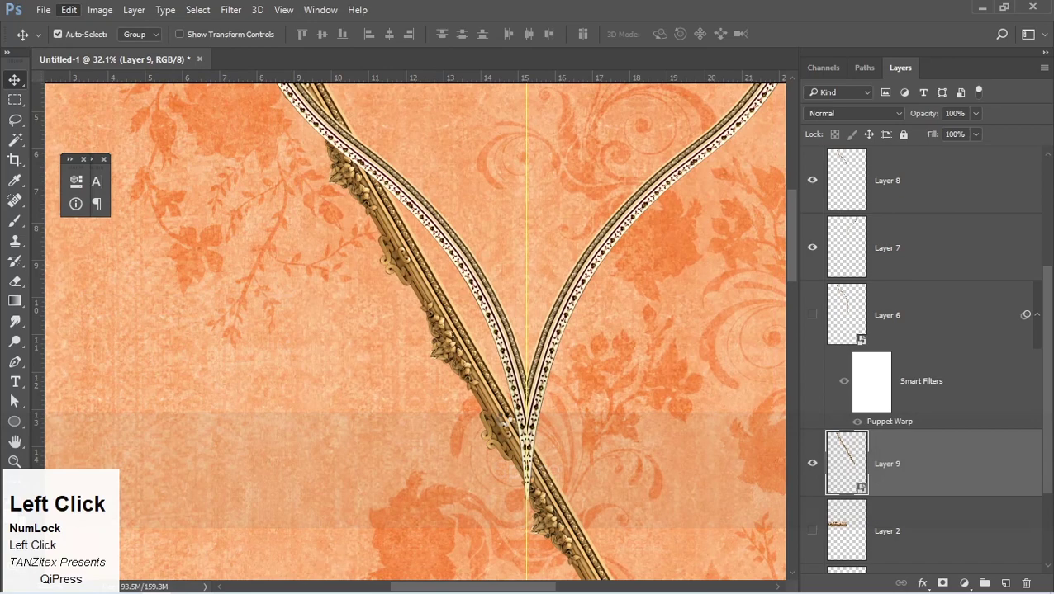
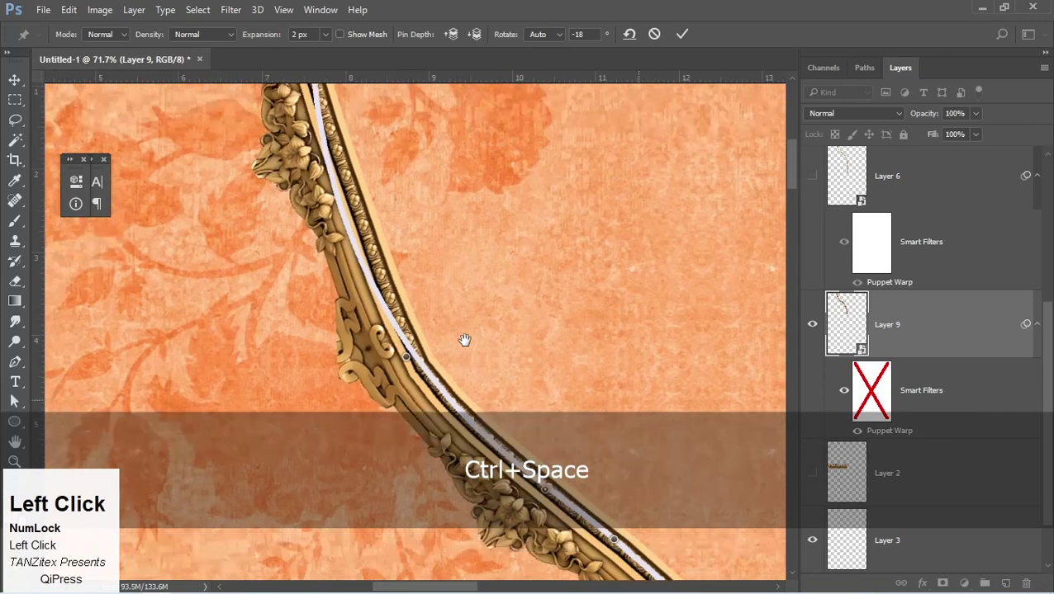
- Bend the strip into a smooth S-curve beside the neckline and commit the puppet warp
key("space")
left_click(426, 293)
key("space")
left_click(444, 366)
key("space")
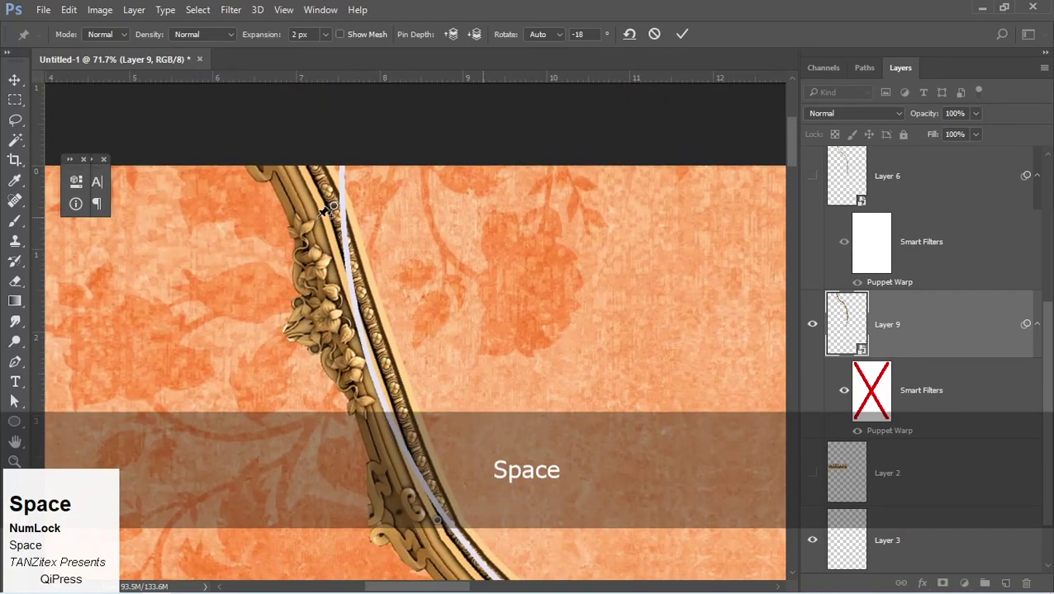
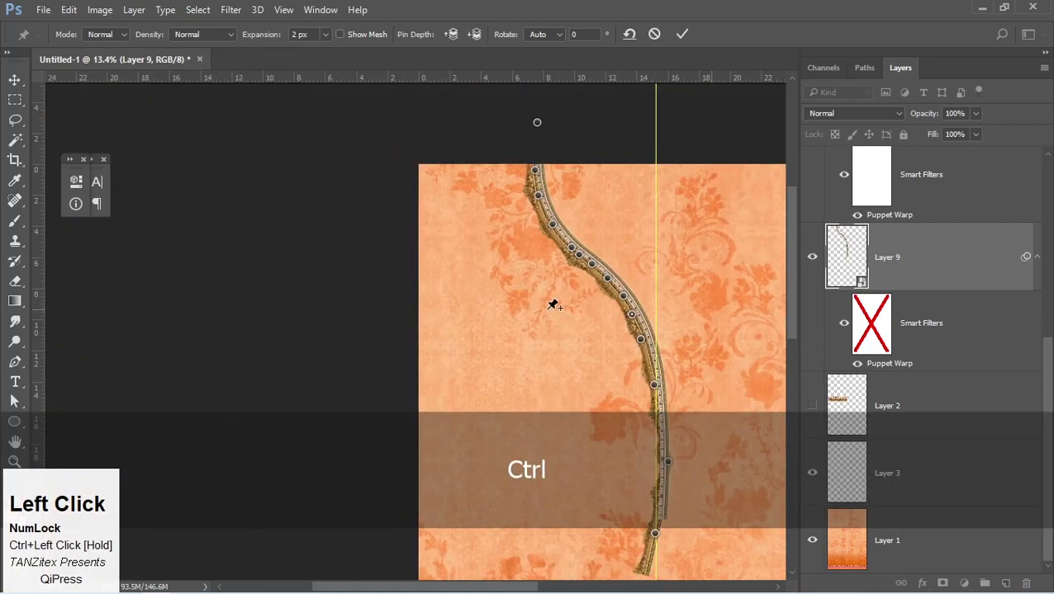
key("Return")
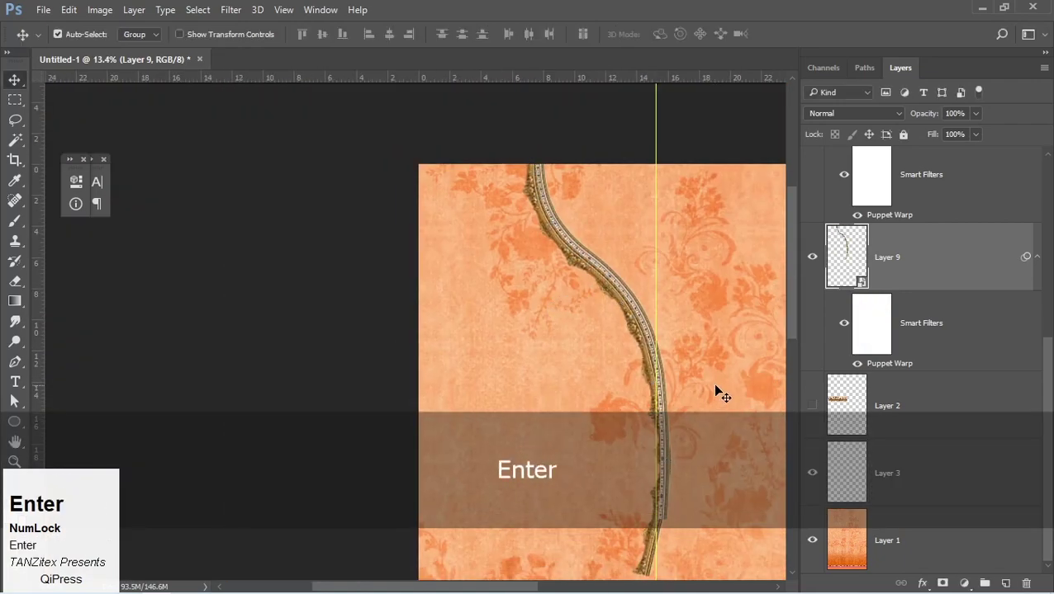
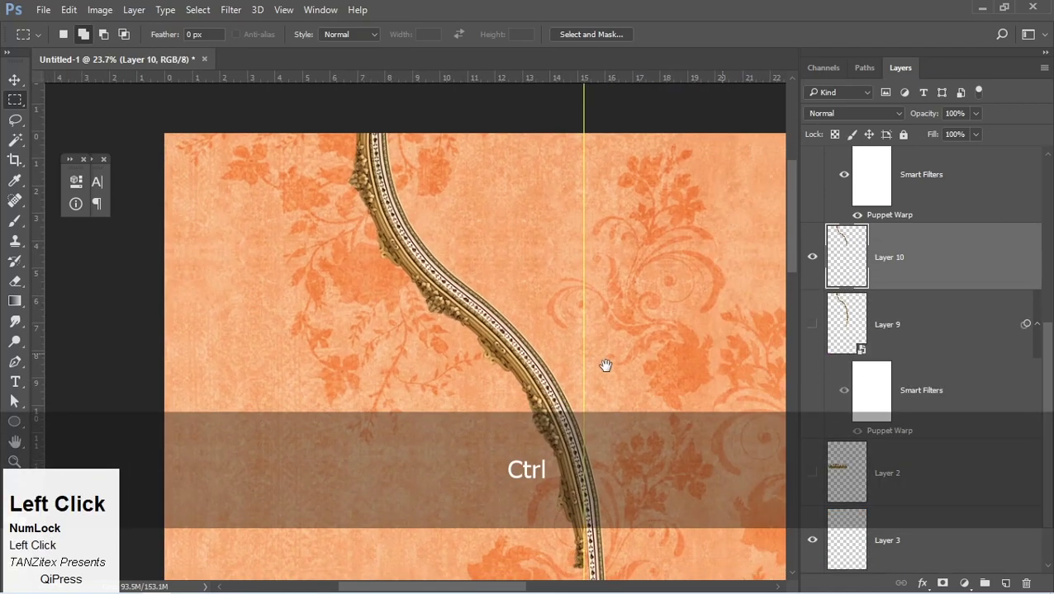
- Duplicate the curved lace border, flip the copy horizontally and merge both into one symmetric neckline layer
key("ctrl+j")
key("ctrl+a")
key("alt+e")
key("h")
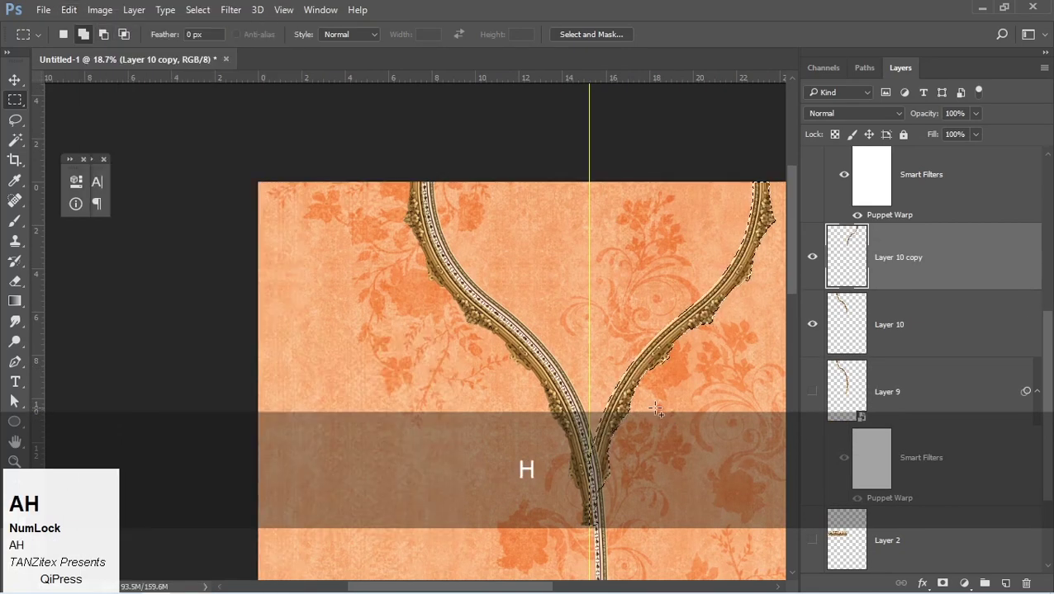
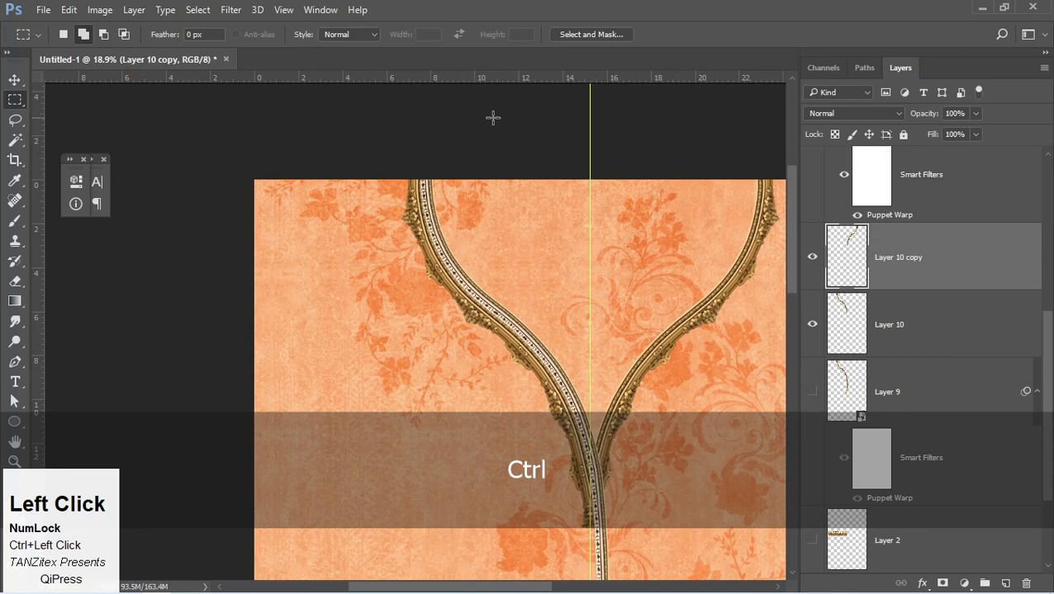
key("ctrl+e")
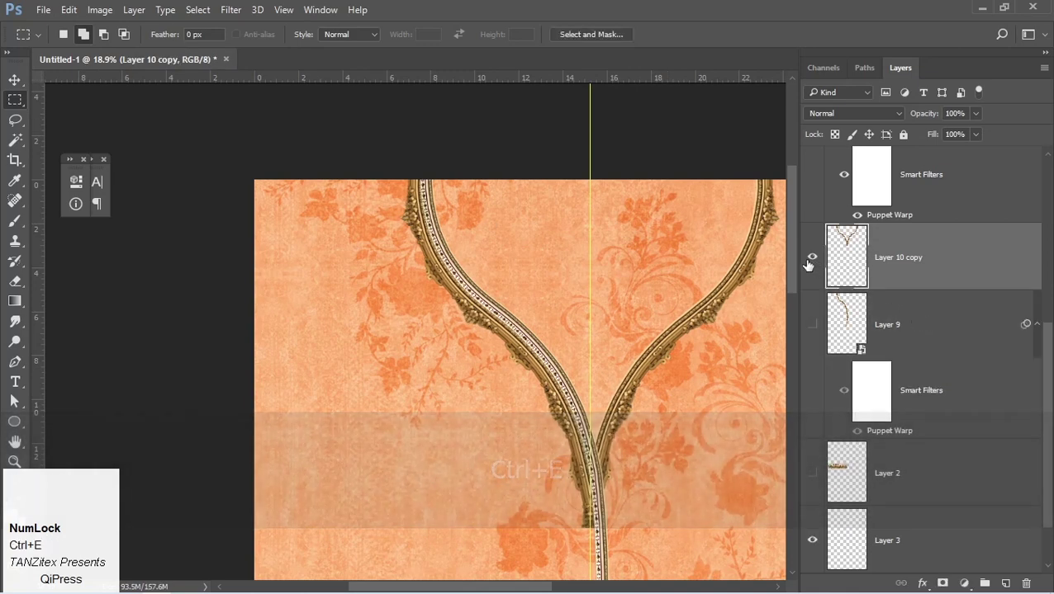
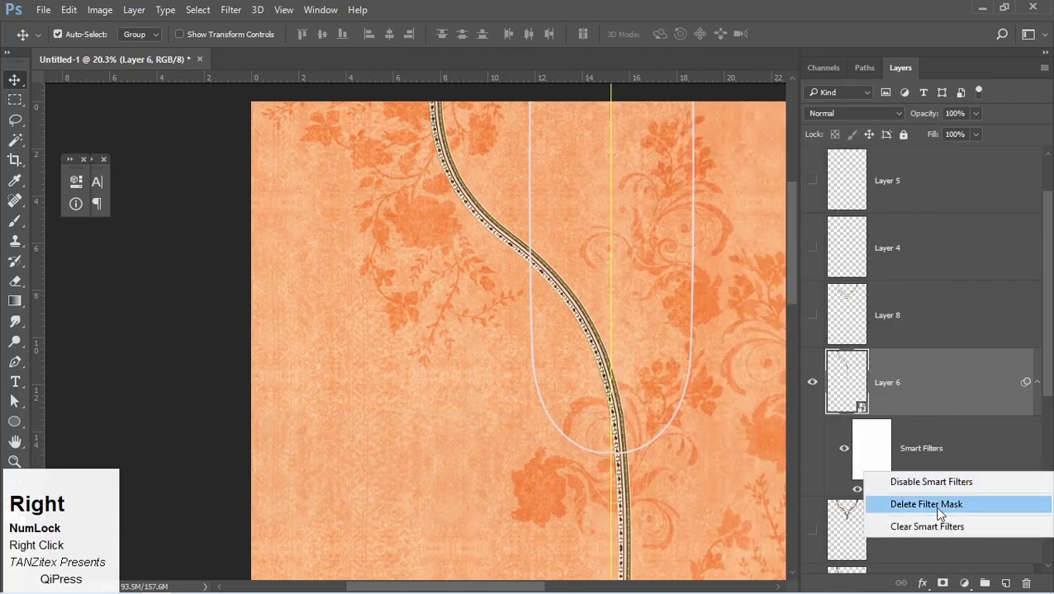
- Clear Layer 6's Puppet Warp smart filter so the lace strip runs straight again
left_click(941, 532)
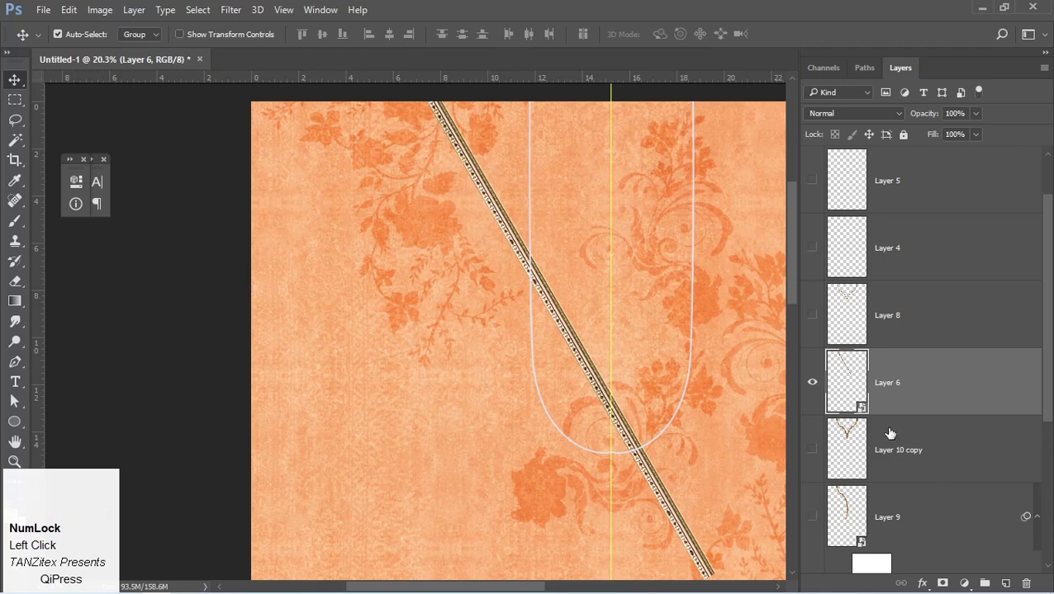
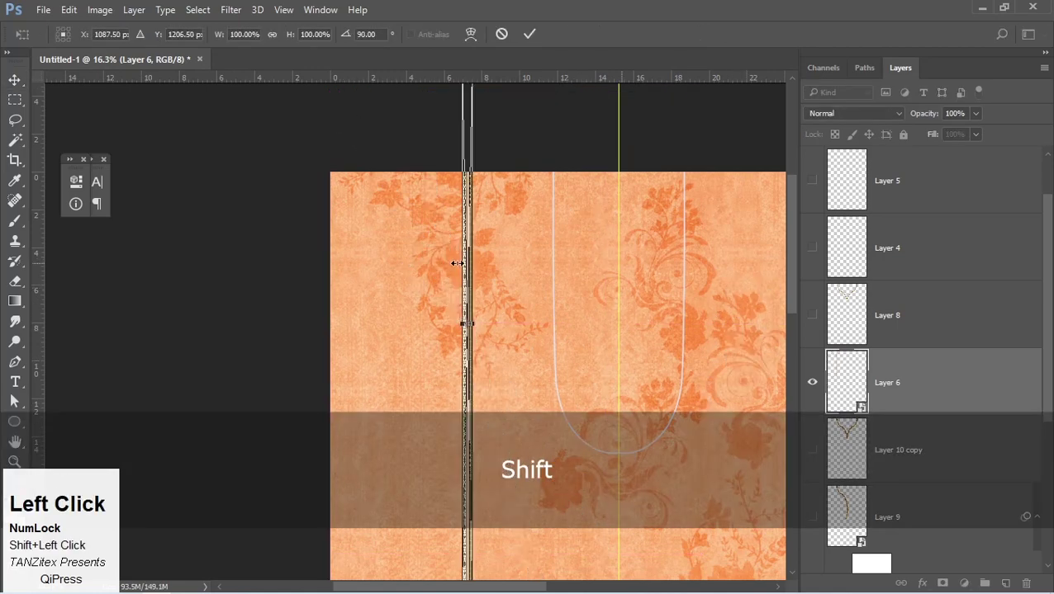
- Position the 90°-rotated lace strip upright beside the left placket line
left_click(473, 273)
key("space")
left_click(576, 344)
key("space")
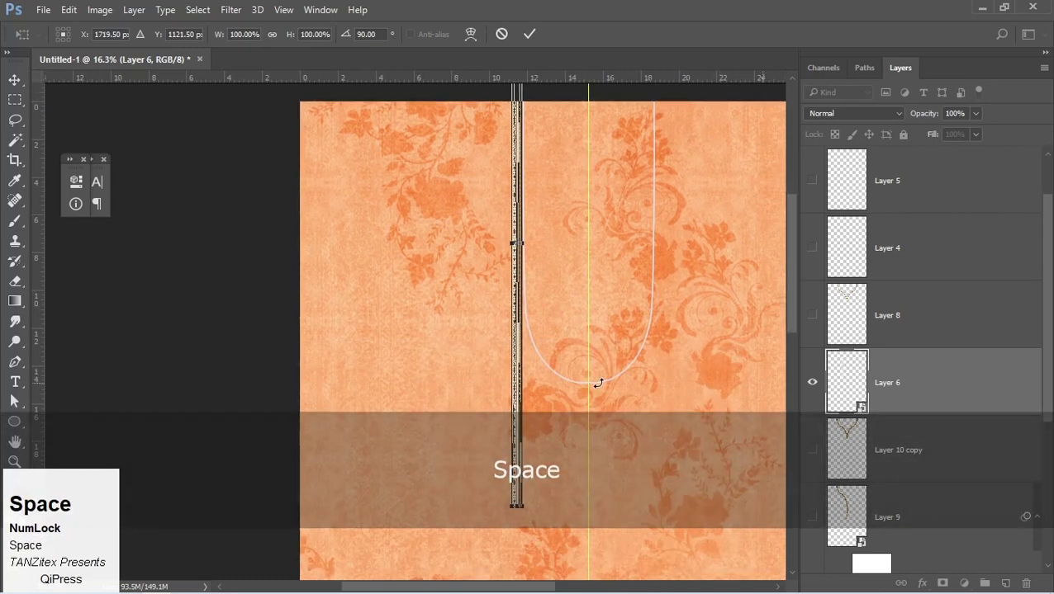
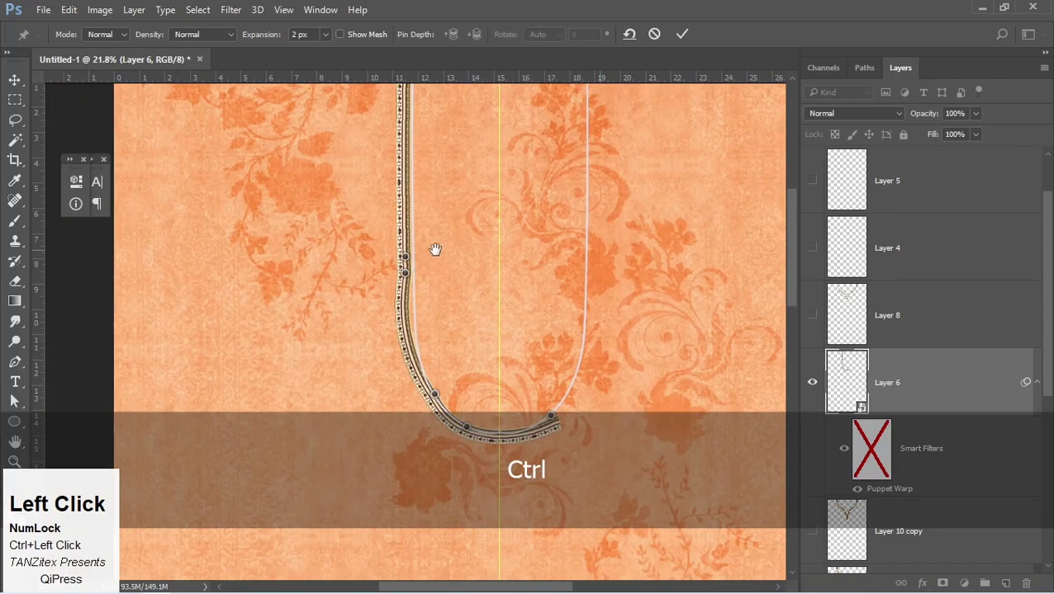
- Pin the lace strip along its length in Puppet Warp and commit it as a straight vertical placket
left_click(402, 283)
key("space")
left_click(403, 308)
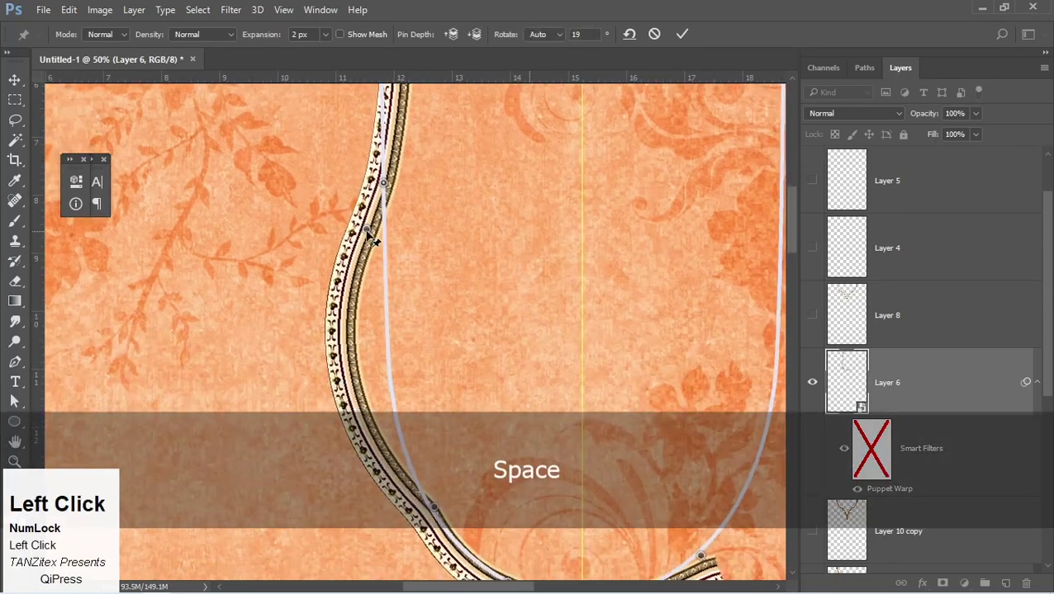
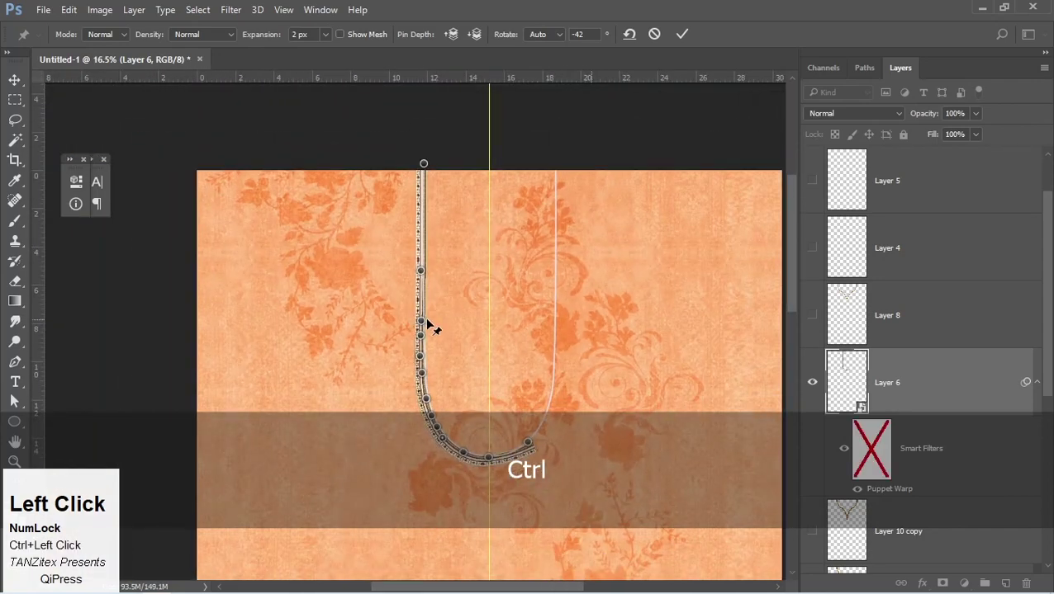
key("Return")
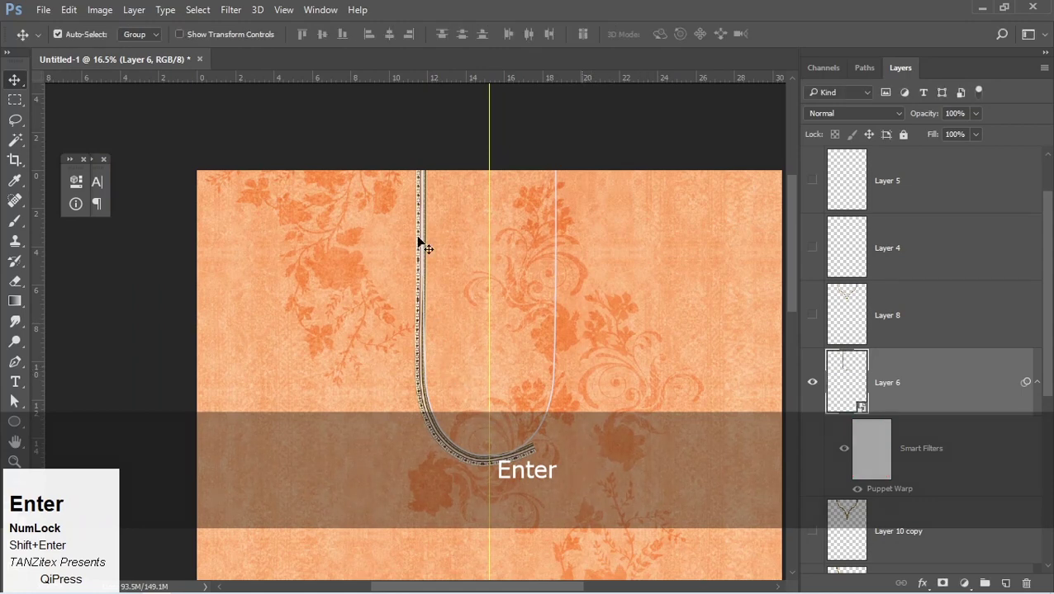
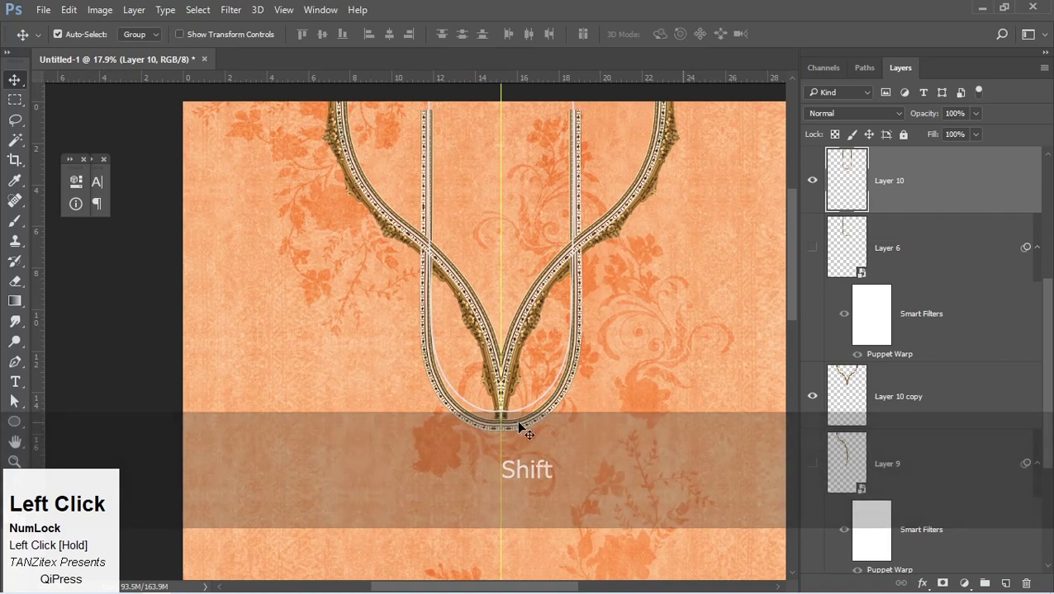
- Hide Layer 10, reopen Layer 6's Puppet Warp smart filter and turn on Show Mesh
key("Up")
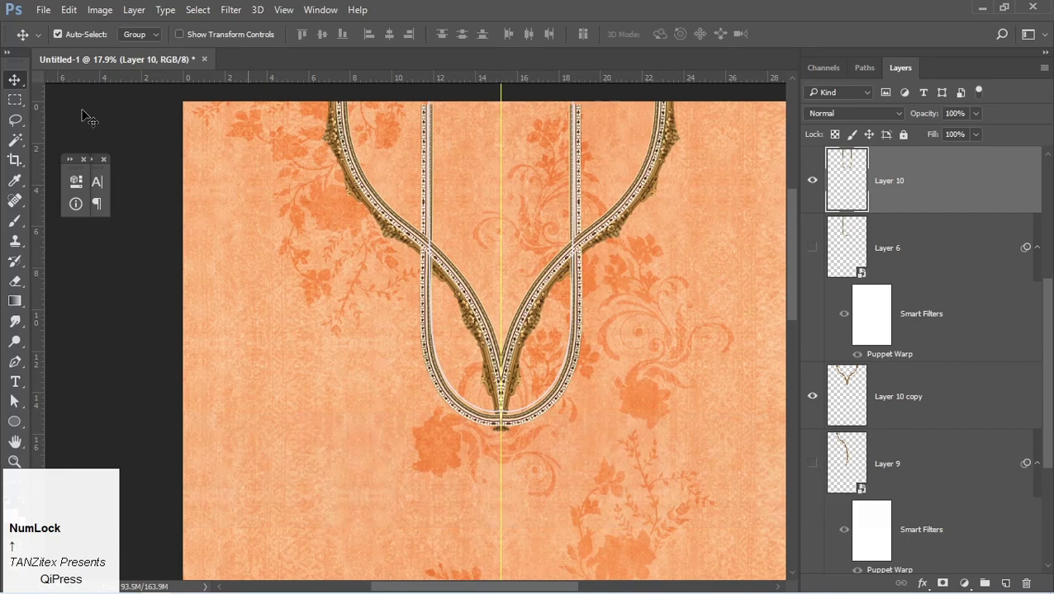
left_click(71, 15)
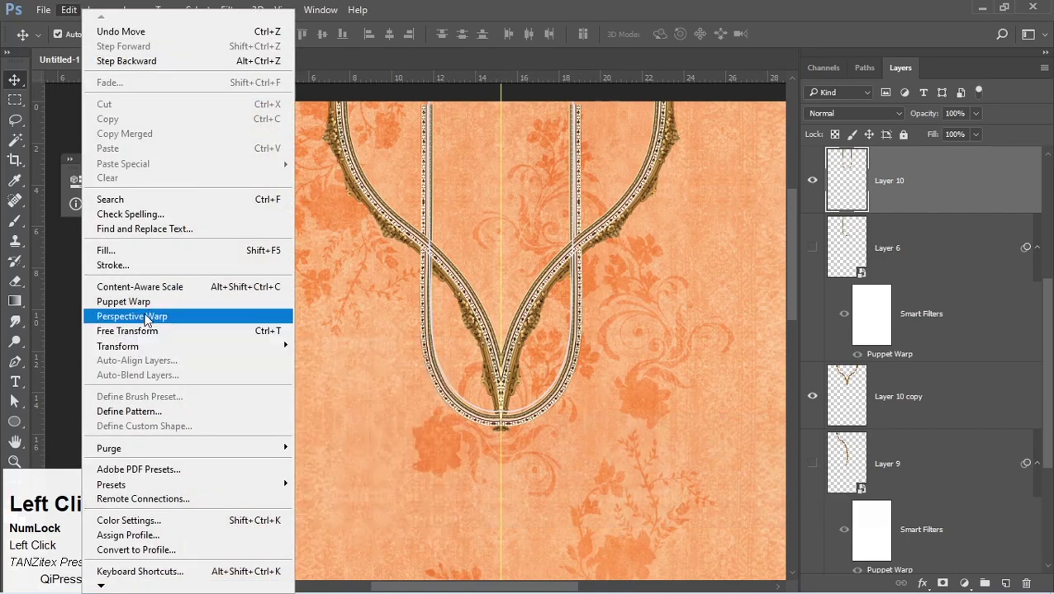
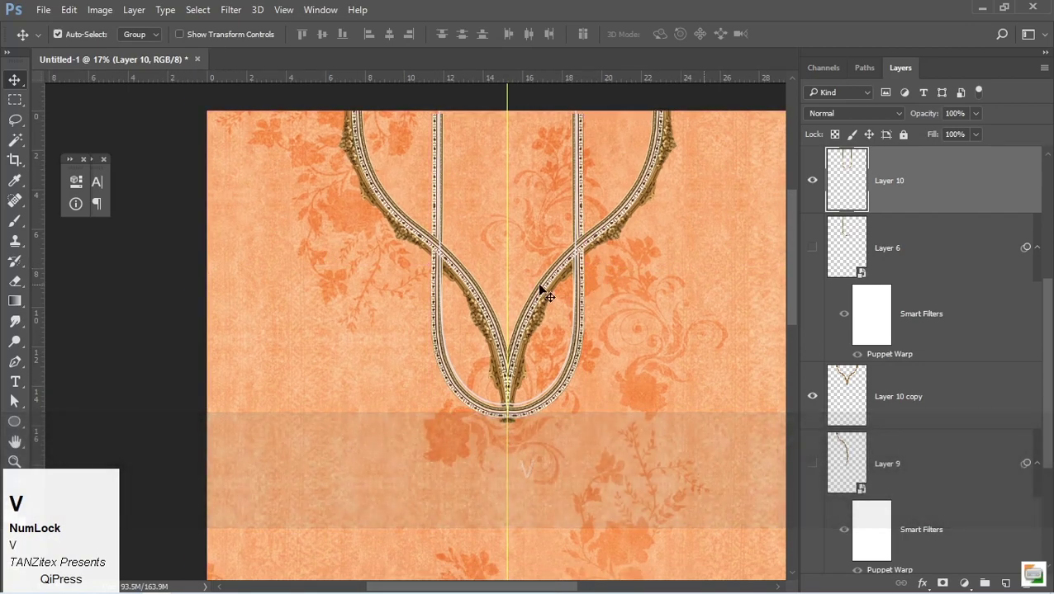
left_click(581, 355)
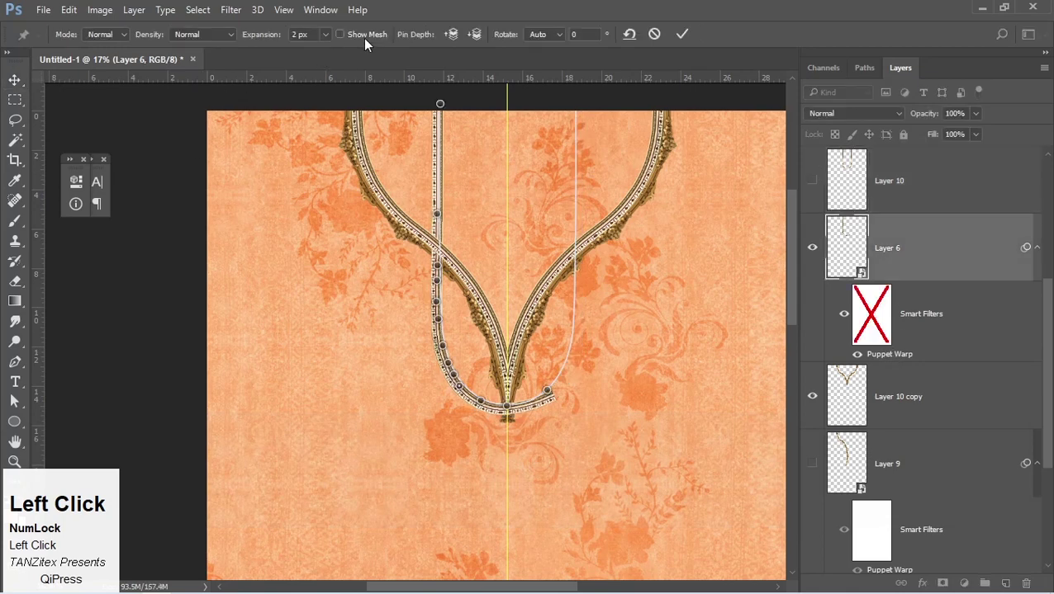
left_click(347, 42)
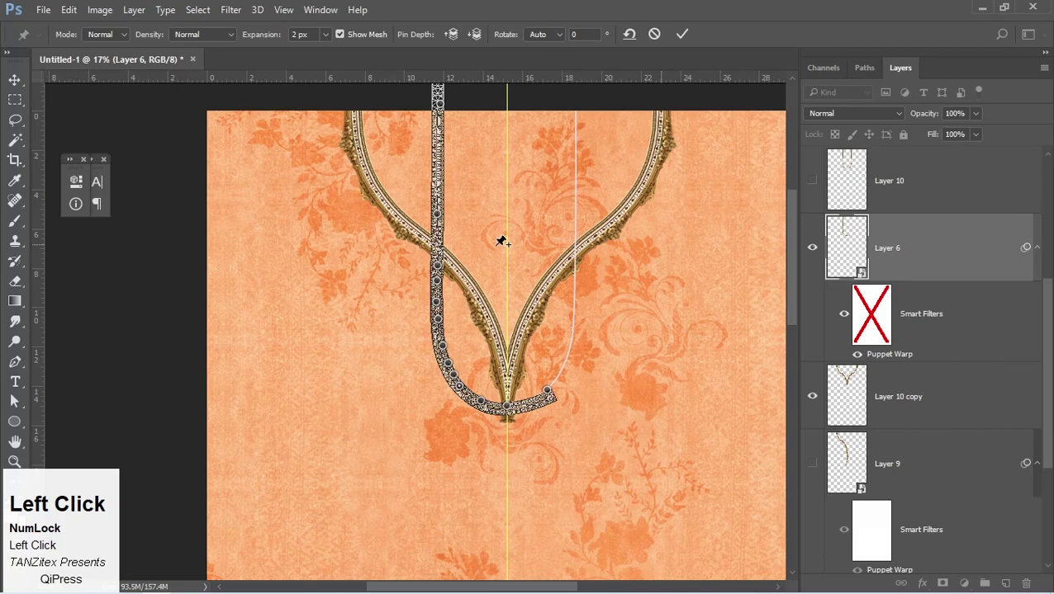
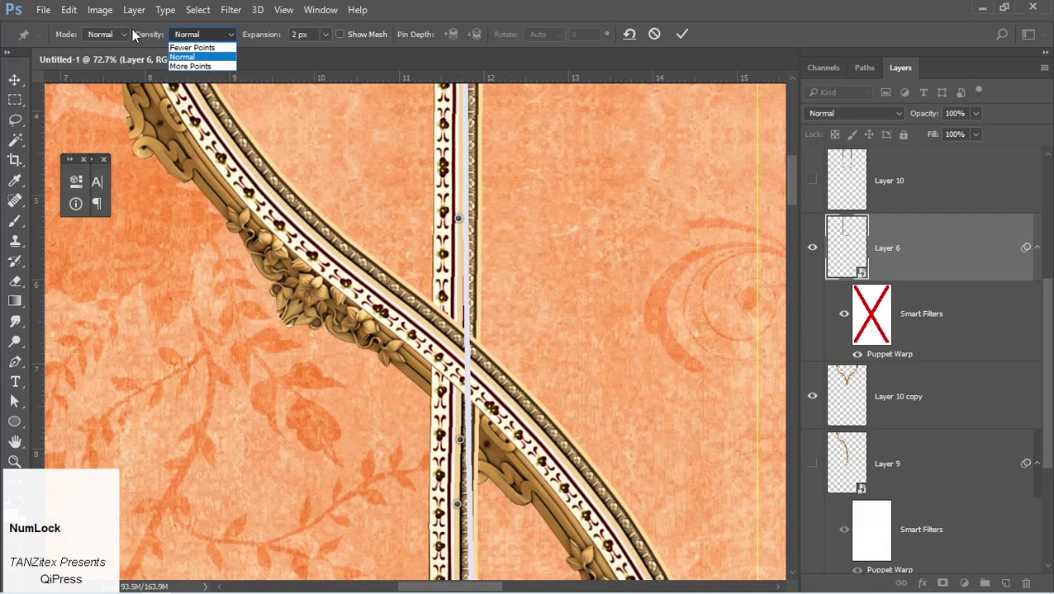
- Try Distort mode, return to Rigid mode and review the mesh Density options
left_click(121, 42)
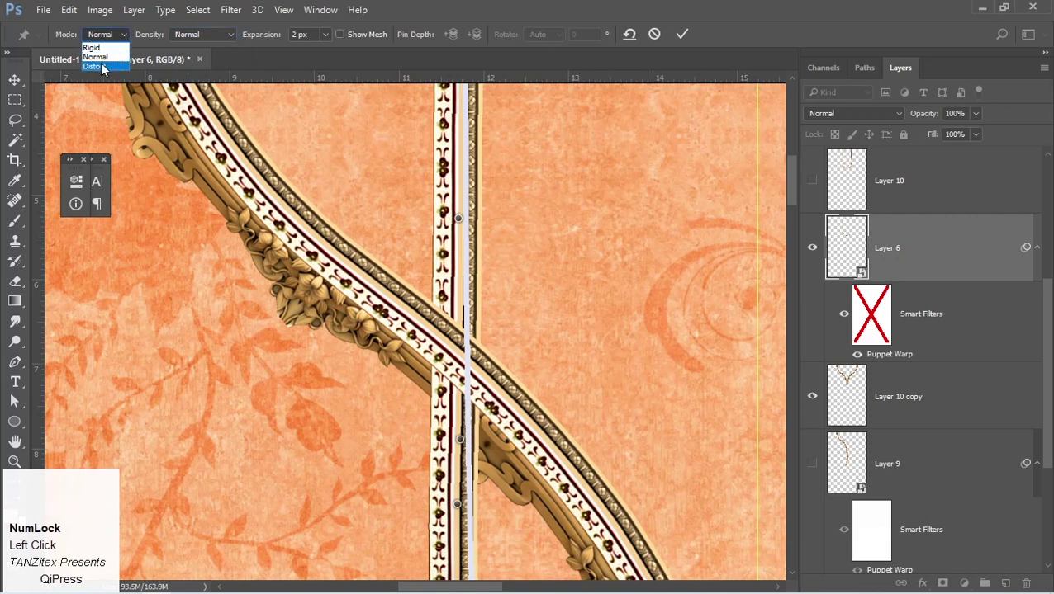
left_click(101, 73)
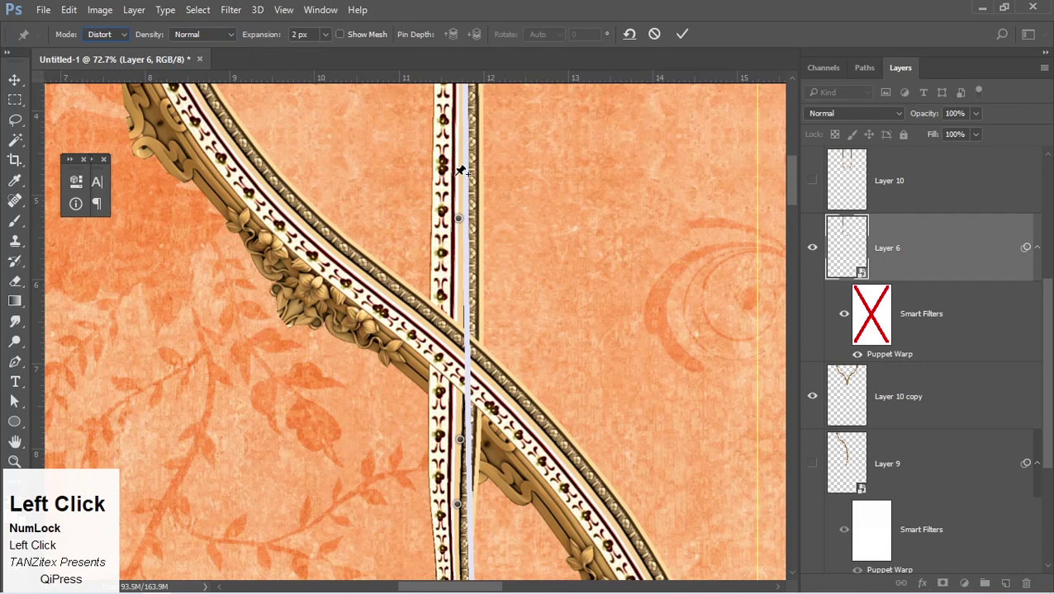
left_click(98, 34)
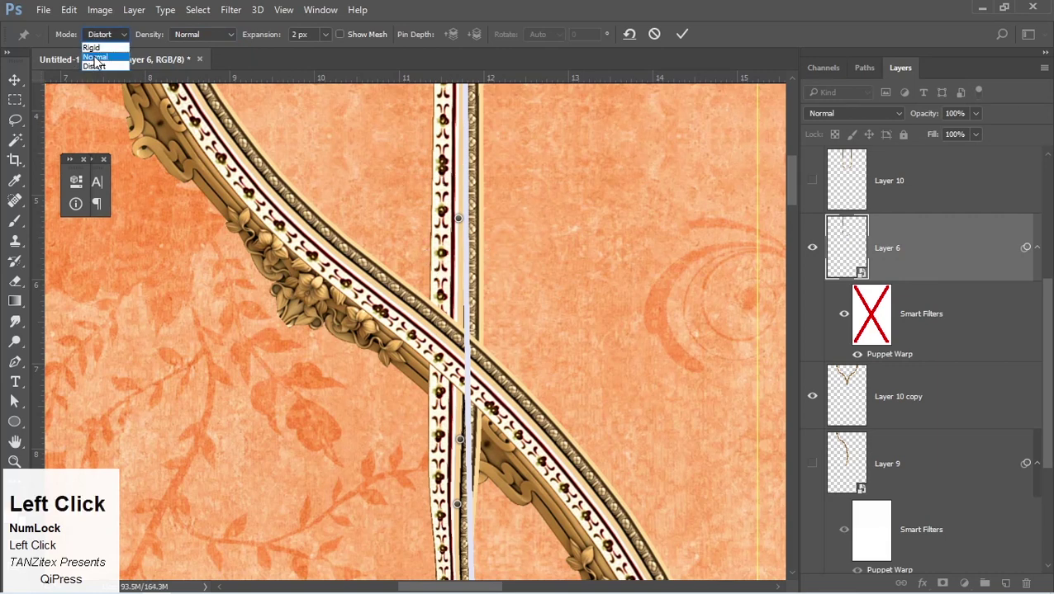
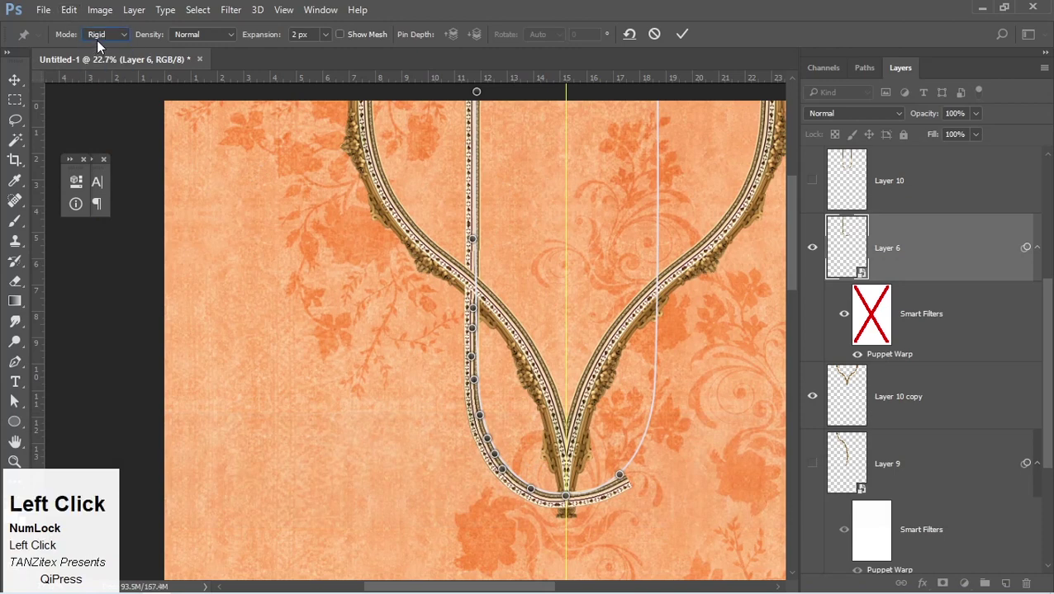
left_click(216, 46)
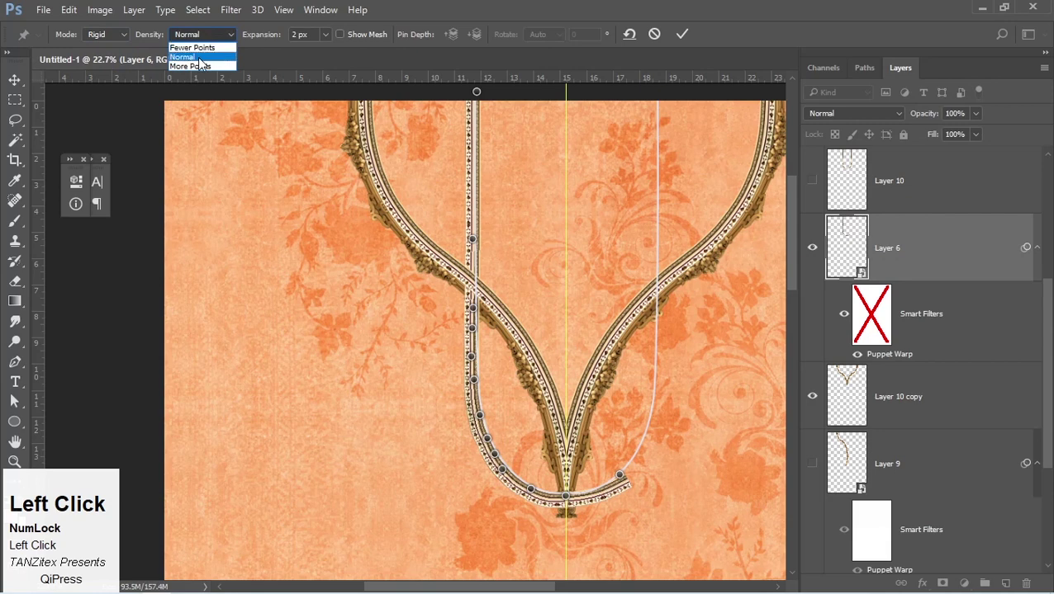
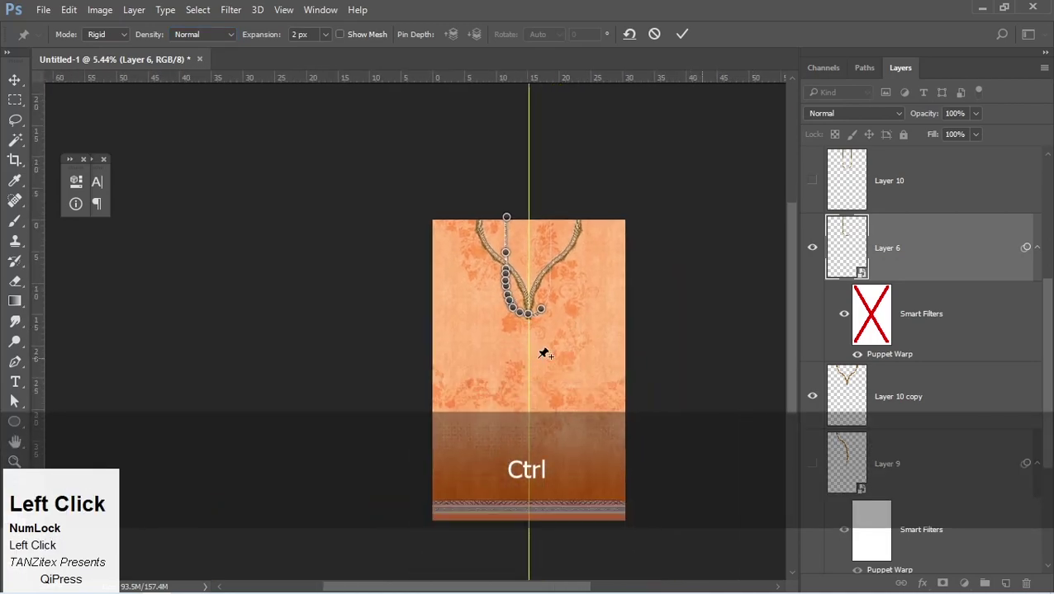
- Bend the placket strip into the bottom of the V neckline and commit the puppet warp
key("p")
key("Return")
key("Return")
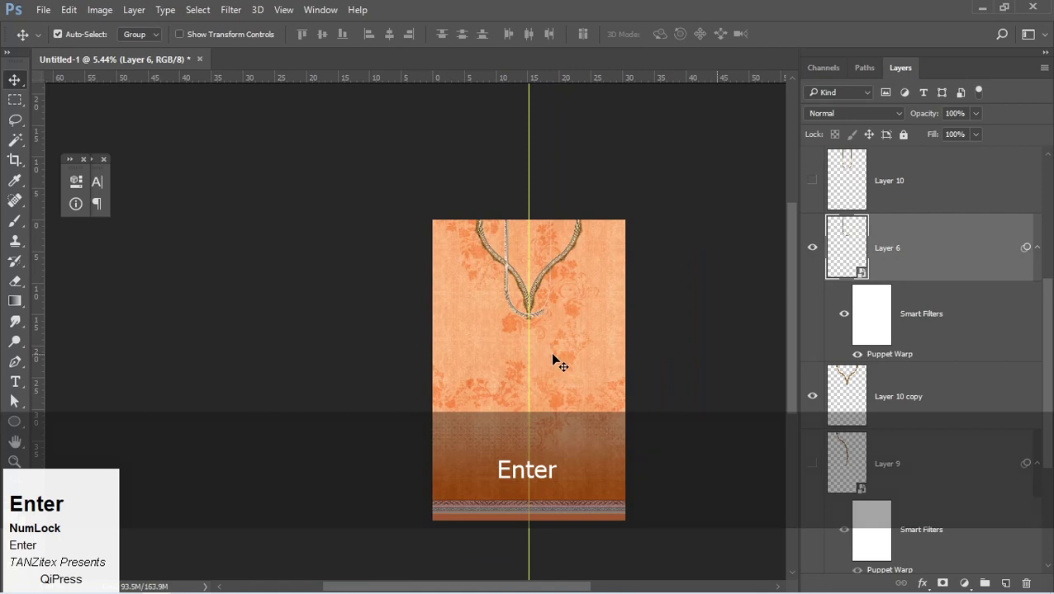